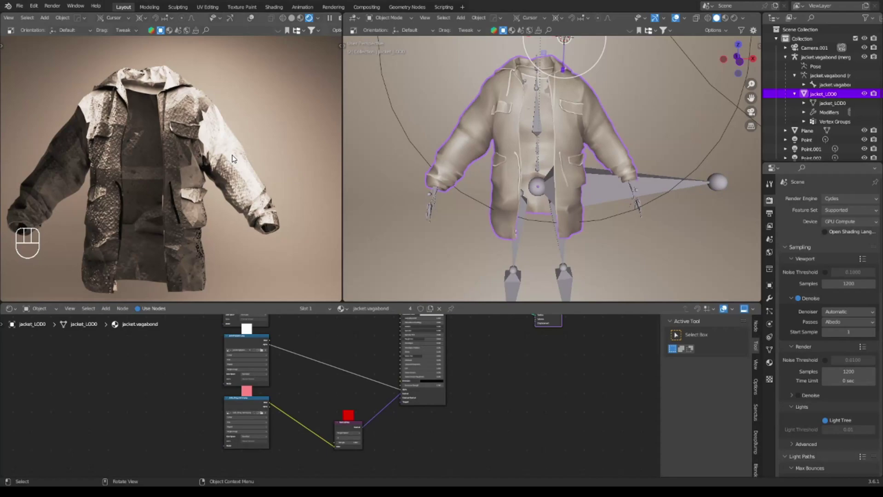
Arrange the node view so the shader's Nmap inputs sit beside the cloth normal image
drag(198, 140, 230, 131)
middle_click(246, 158)
click(246, 163)
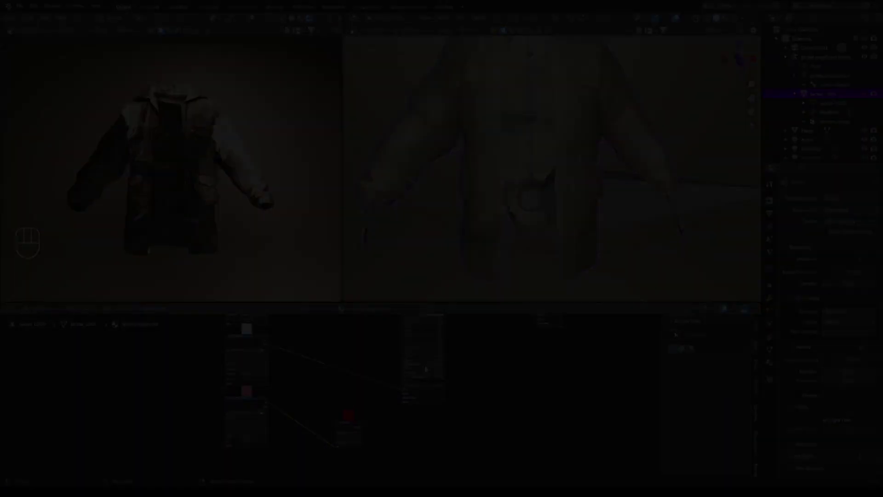
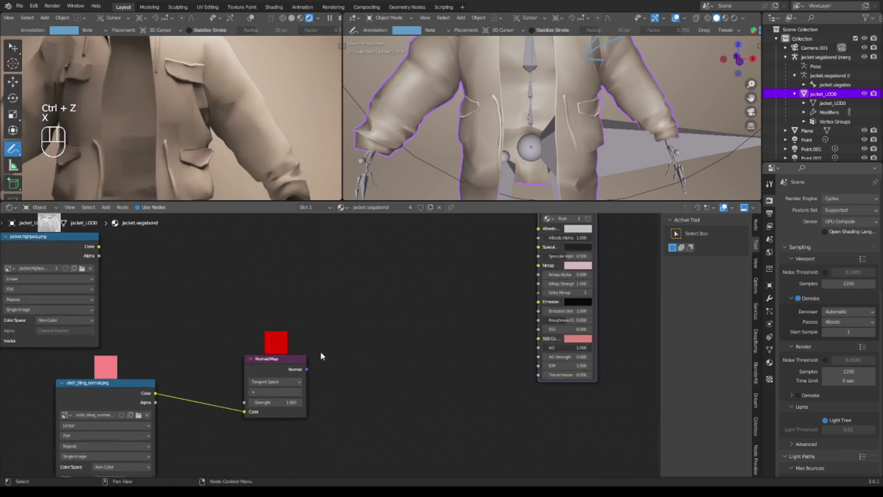
drag(312, 371, 365, 301)
click(273, 366)
Wire cloth_tiling_normal.png Color to Nmap and Alpha to Nmap Alpha
drag(164, 395, 539, 270)
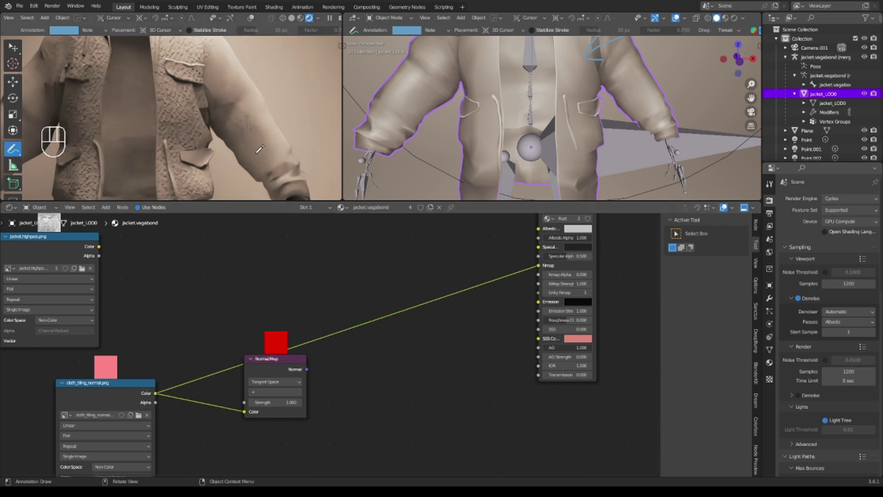
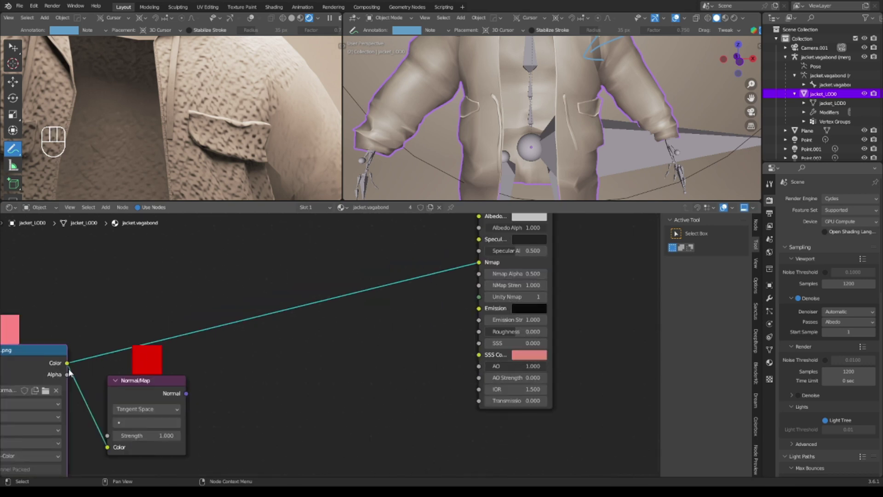
drag(71, 375, 493, 275)
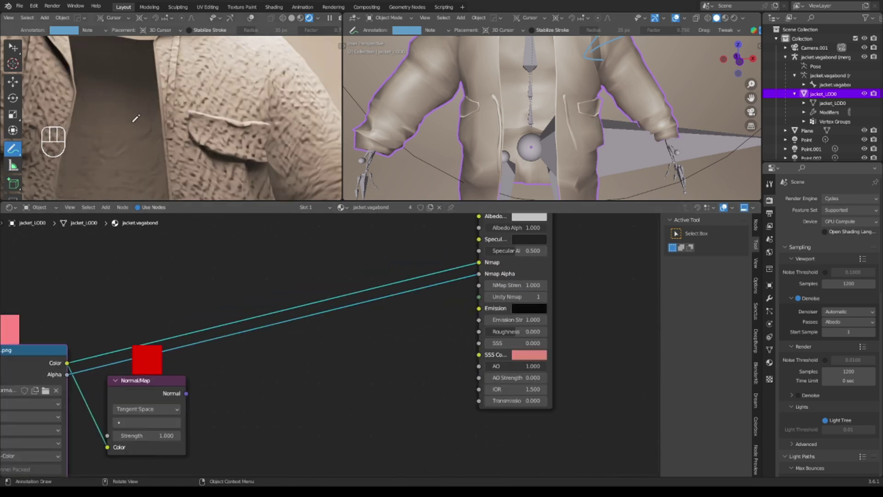
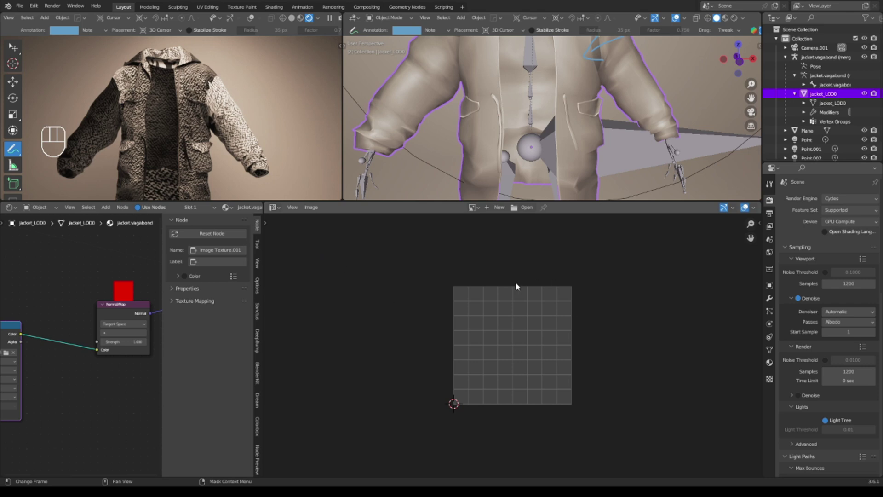
Show cloth_tiling_normal.png enlarged in an Image Editor beside the shader nodes
key(n)
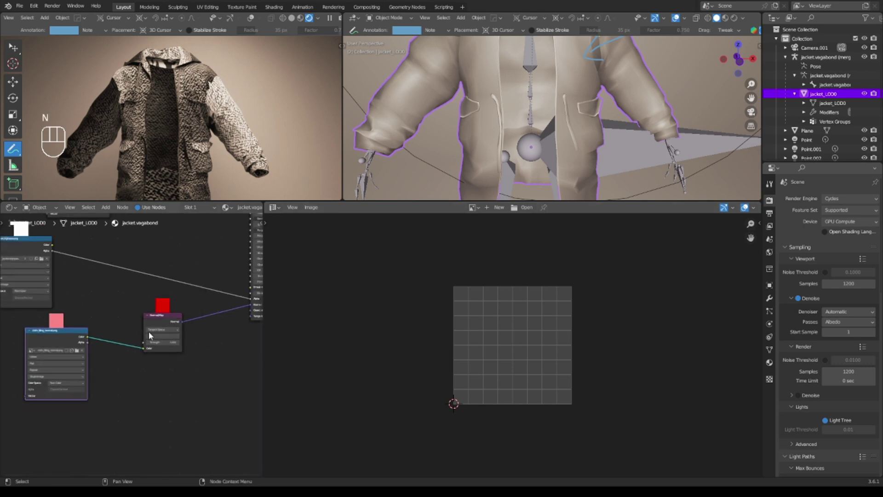
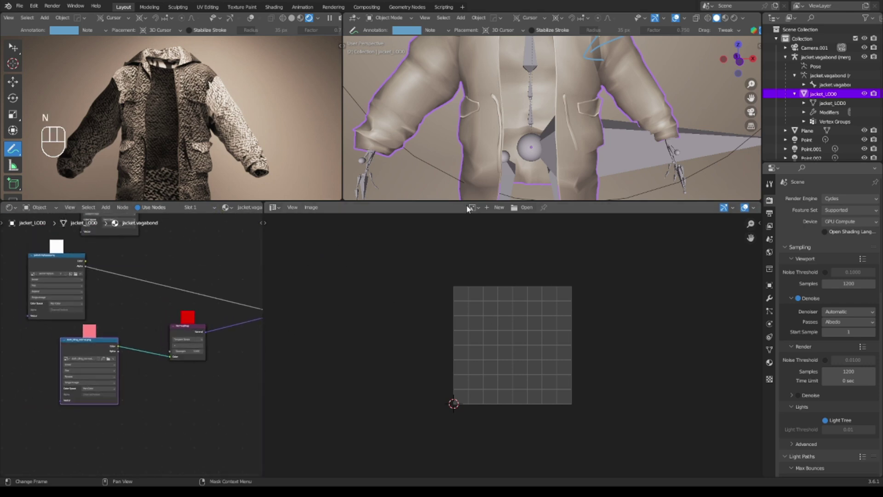
click(471, 208)
drag(472, 208, 510, 226)
click(135, 391)
click(568, 209)
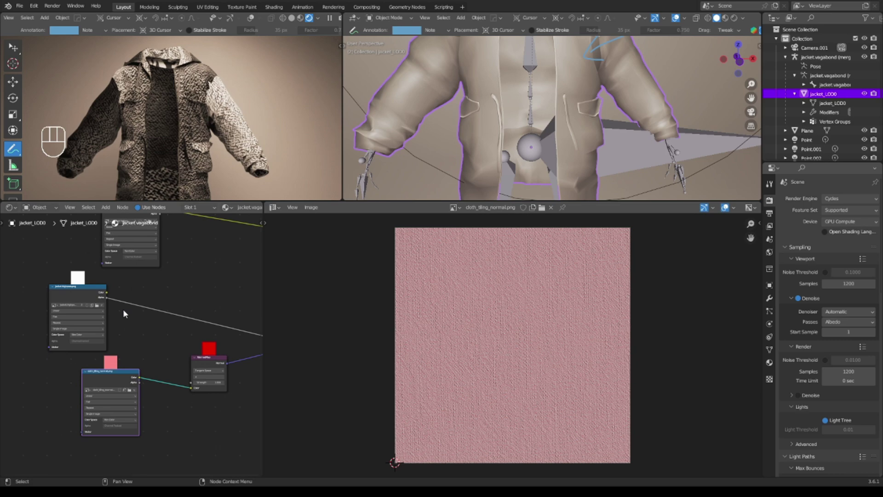
drag(92, 291, 112, 377)
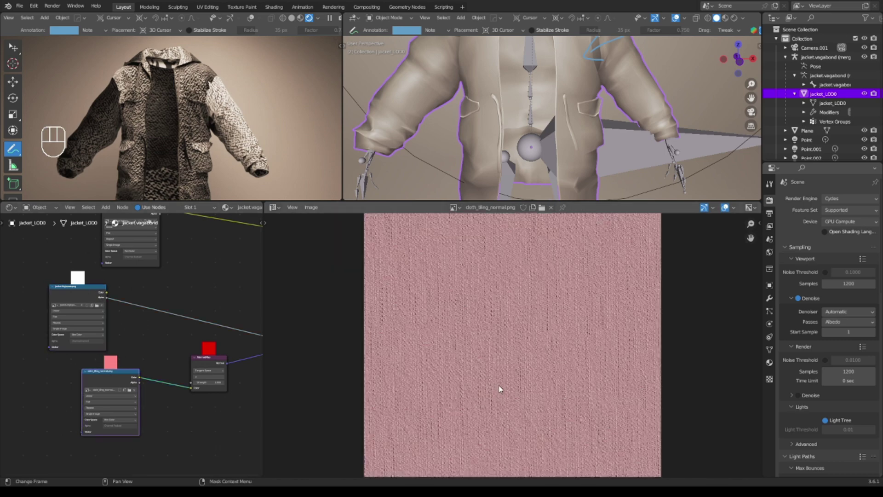
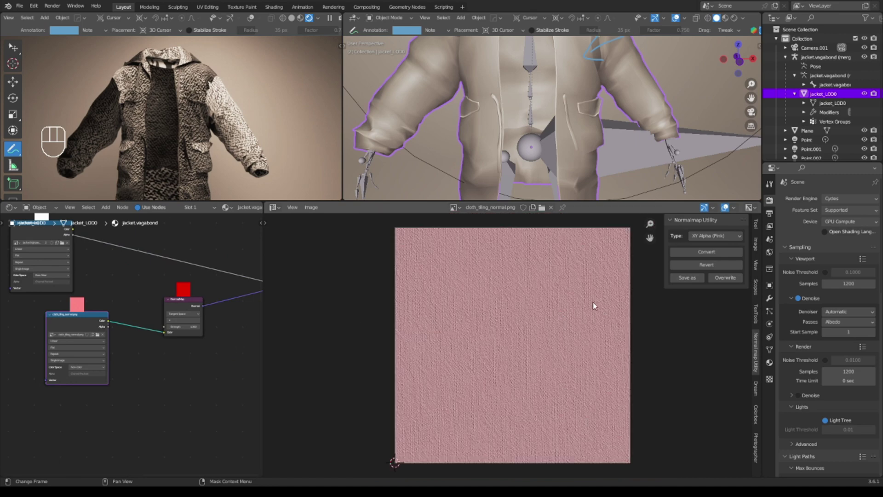
Convert the cloth normal from XY Alpha (Pink) to a standard blue normal map via Normalmap Utility
drag(712, 238, 710, 267)
drag(706, 242, 717, 250)
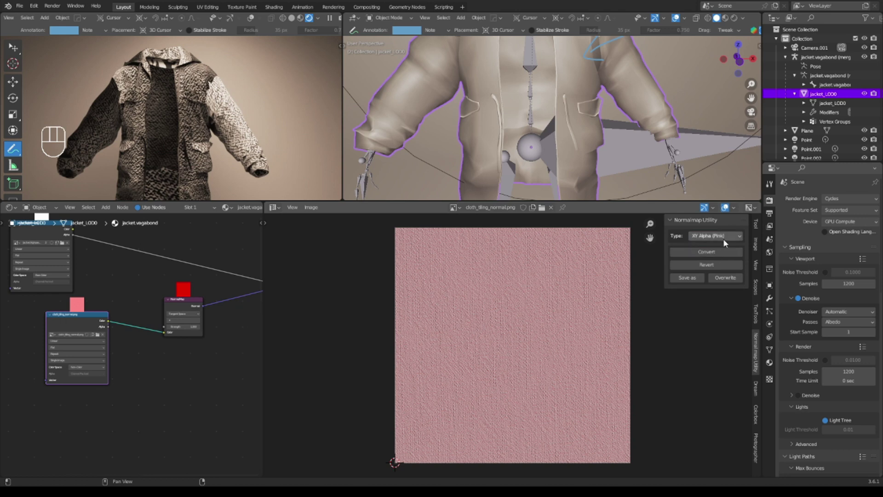
click(723, 258)
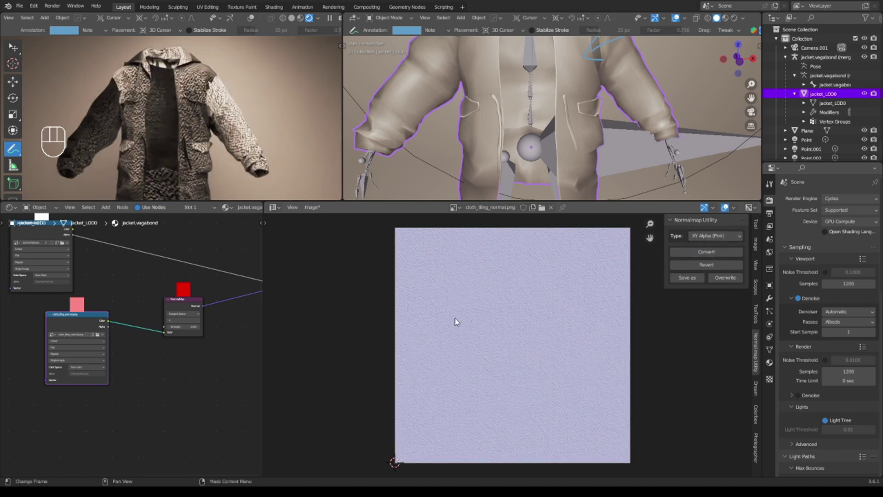
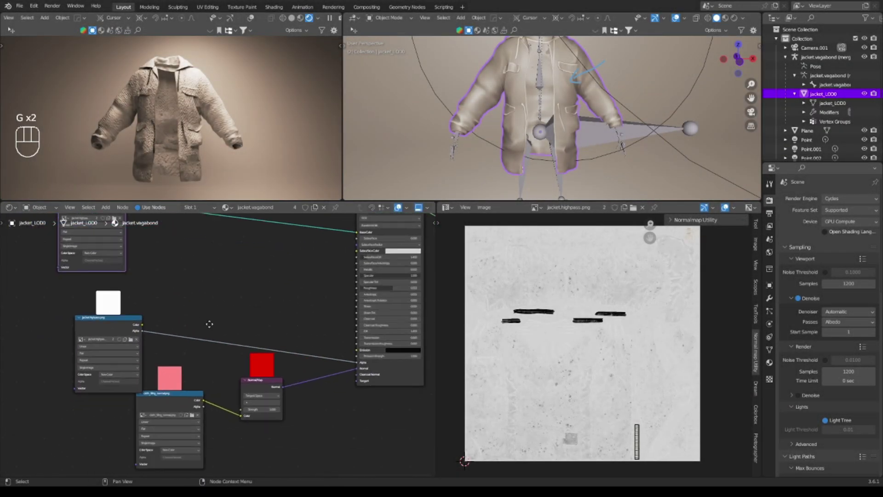
Select the cloth normal image node and move toward the Principled BSDF
click(200, 369)
key(g)
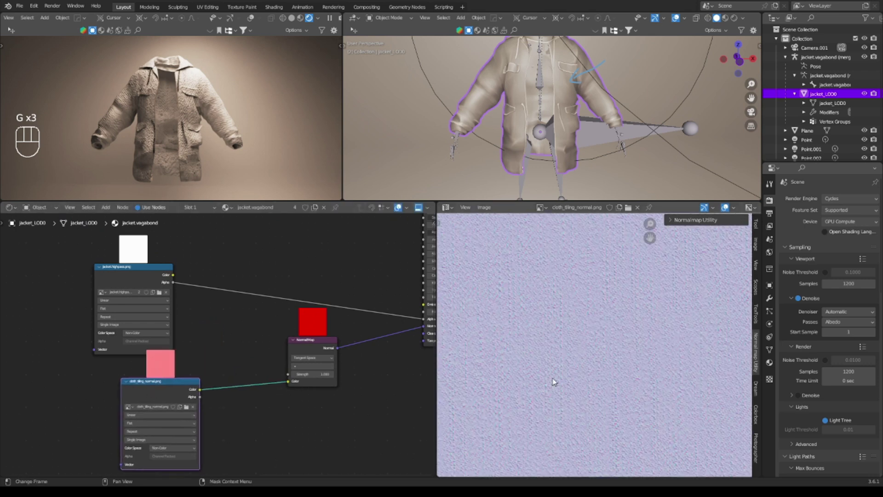
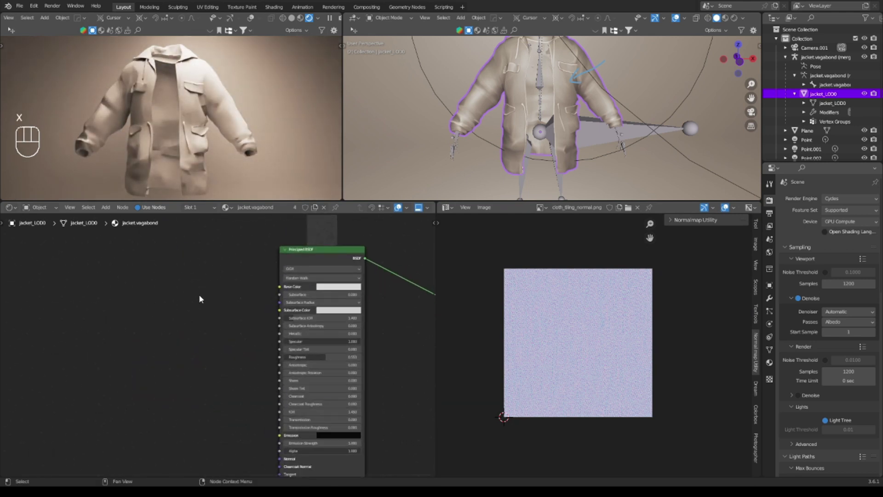
Add an Image Texture node loaded with Fabric039_2K_Normal.jpg as Non-Color data
key(shift+a)
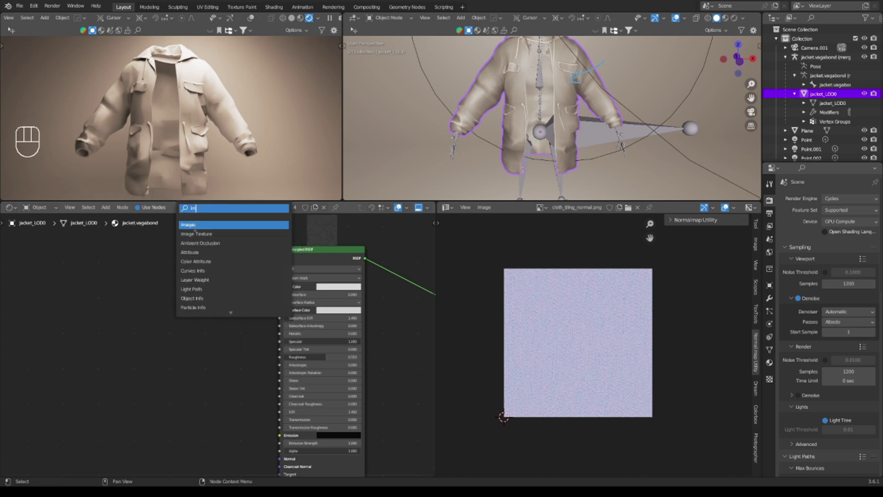
drag(238, 286, 286, 288)
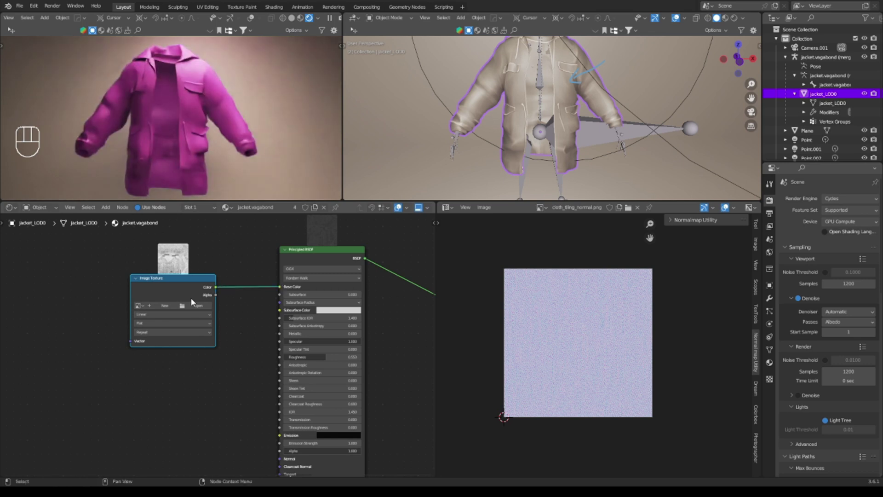
drag(185, 304, 218, 314)
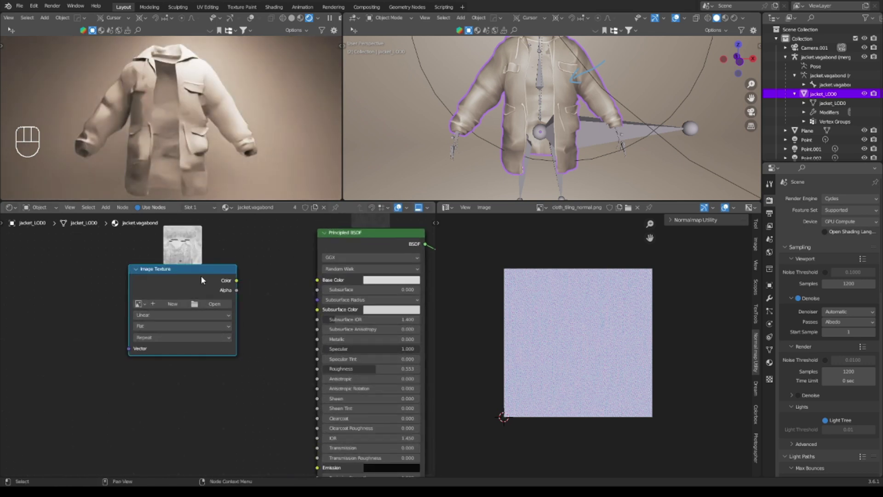
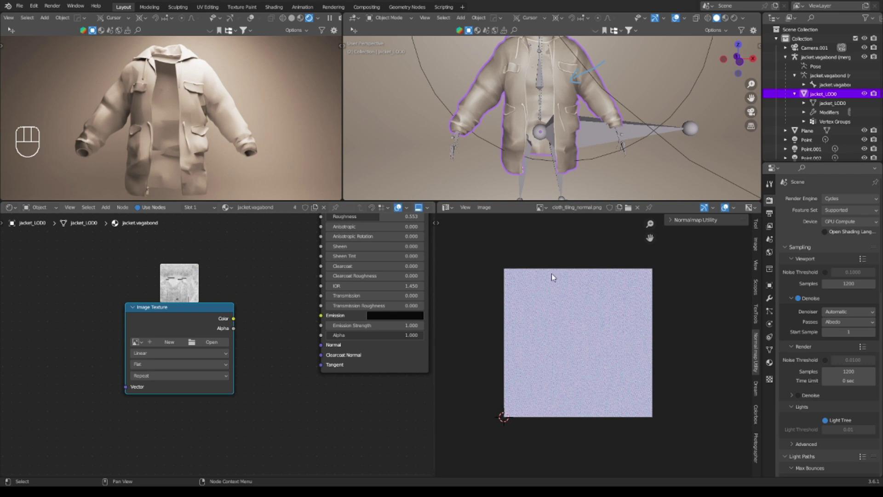
click(402, 203)
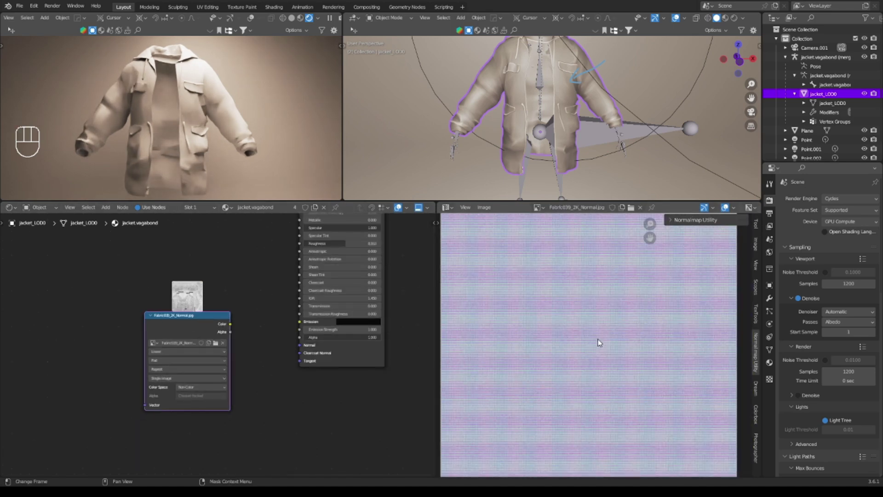
middle_click(401, 204)
Insert a Normal Fix node after the Fabric039 normal image's Color output
click(402, 204)
click(402, 204)
key(shift+a)
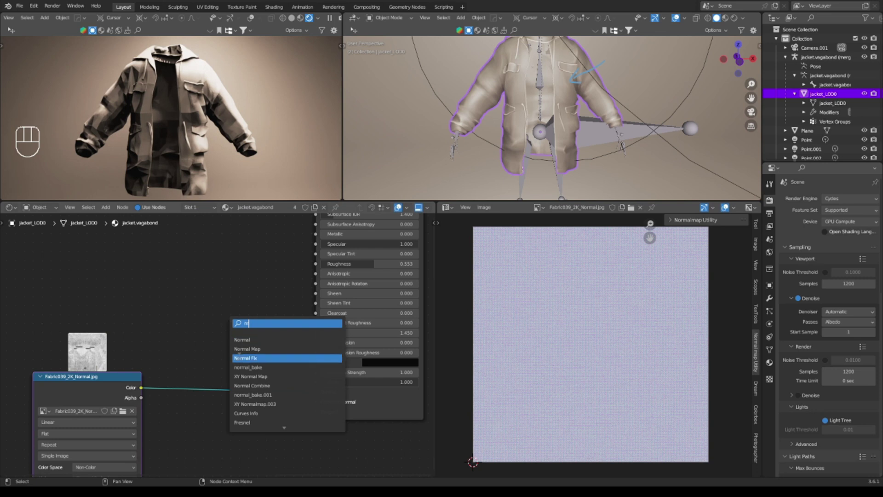
key(shift+a)
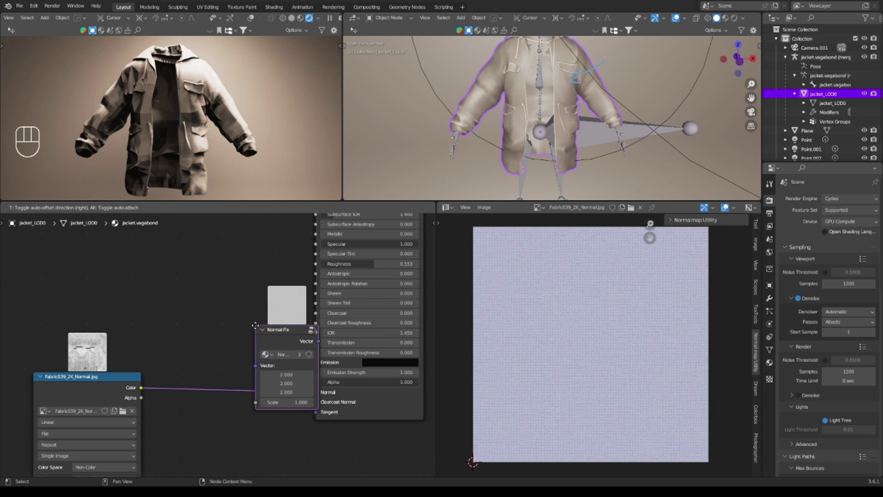
Link Normal Fix Vector to the Principled Normal and a Color Ramp into Base Color
middle_click(209, 368)
middle_click(210, 100)
drag(205, 112, 200, 86)
drag(235, 133, 196, 167)
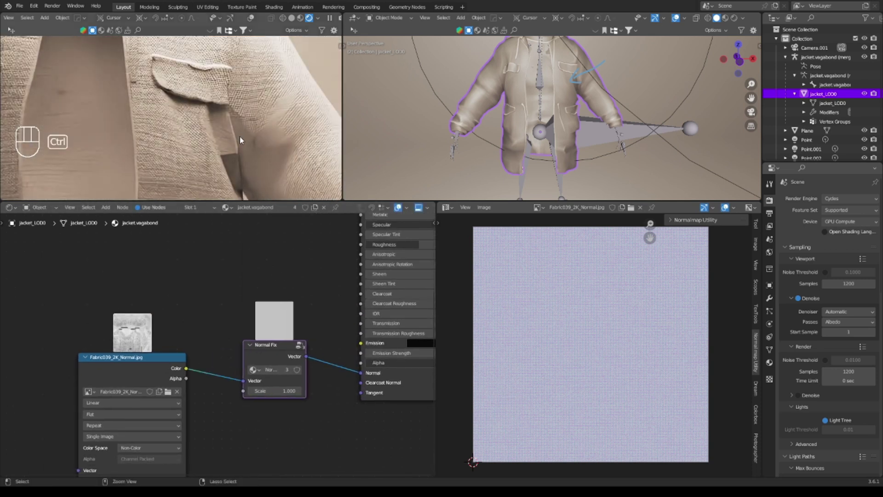
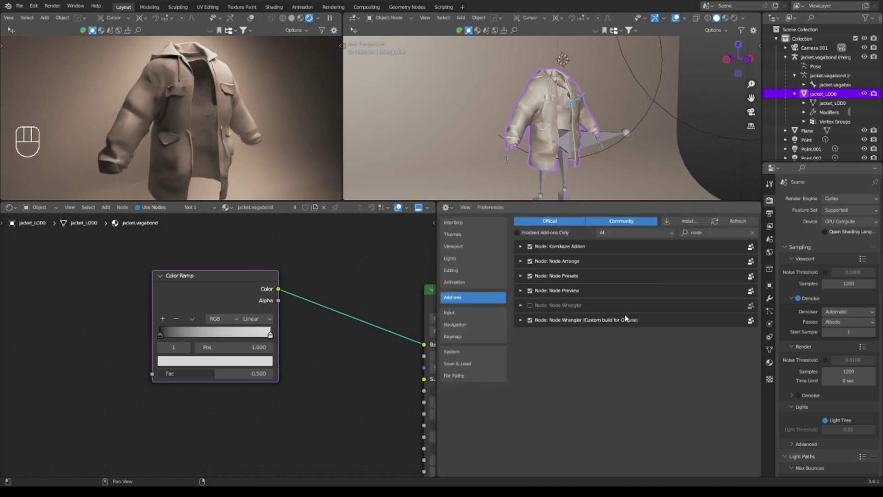
Expand the Node Wrangler add-on entry in Preferences
click(529, 310)
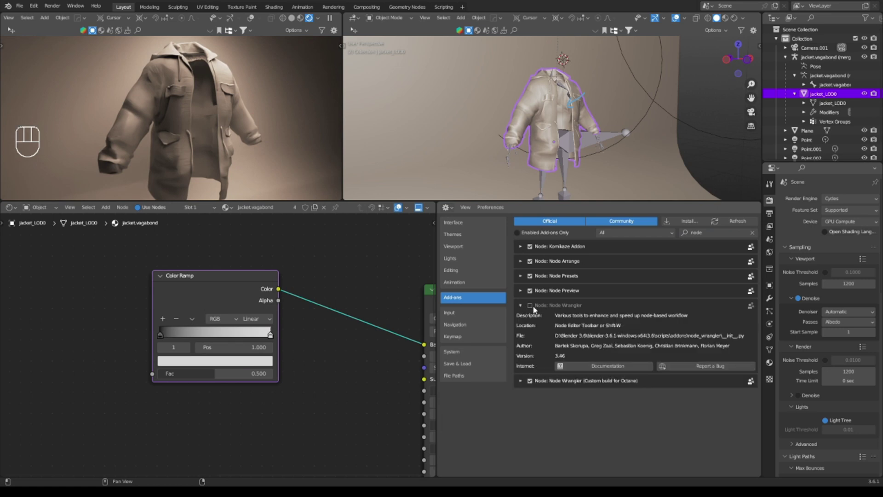
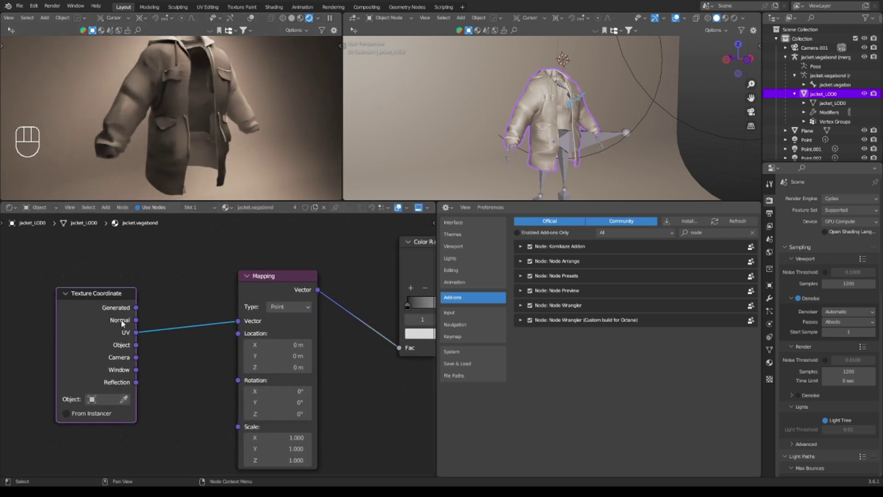
Try Generated, Window and other texture coordinates into the Mapping vector, undoing each
drag(136, 311, 243, 325)
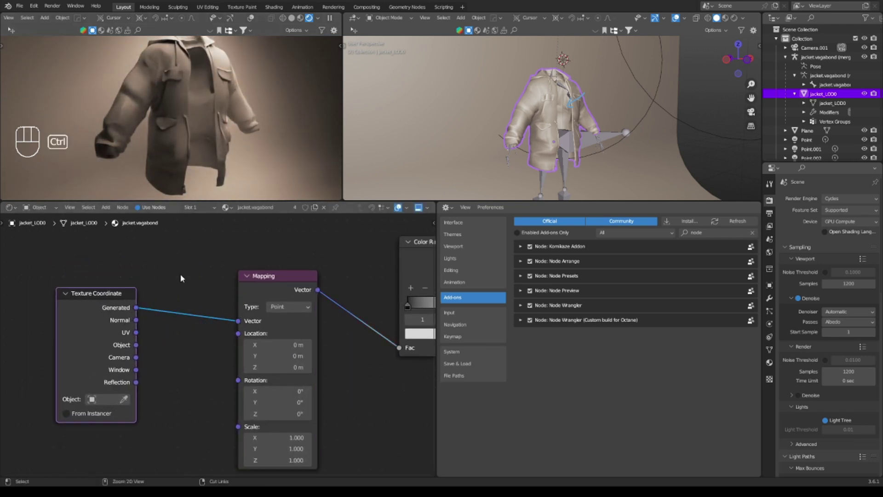
key(ctrl+z)
click(135, 333)
drag(148, 334, 231, 332)
key(ctrl+z)
drag(137, 359, 240, 320)
key(KP_0)
key(shift+`)
key(Escape)
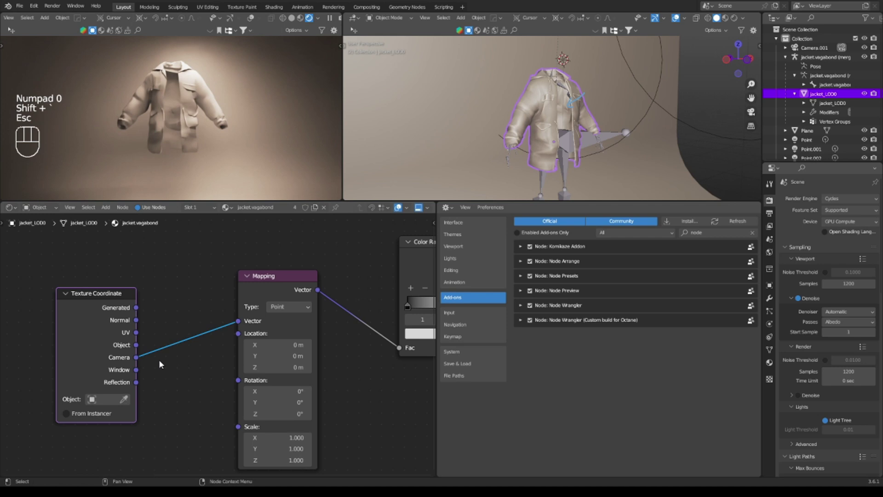
drag(138, 372, 238, 324)
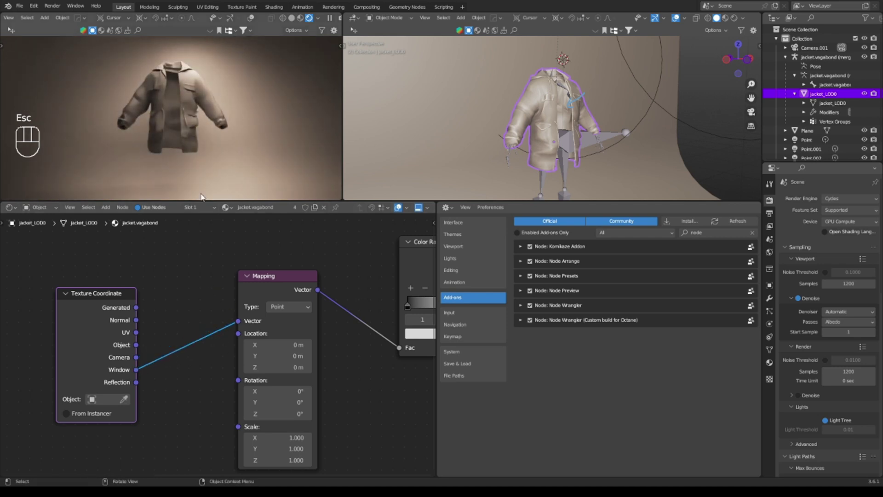
key(ctrl+z)
Link the Texture Coordinate UV output into the Mapping Vector input
drag(143, 333, 258, 322)
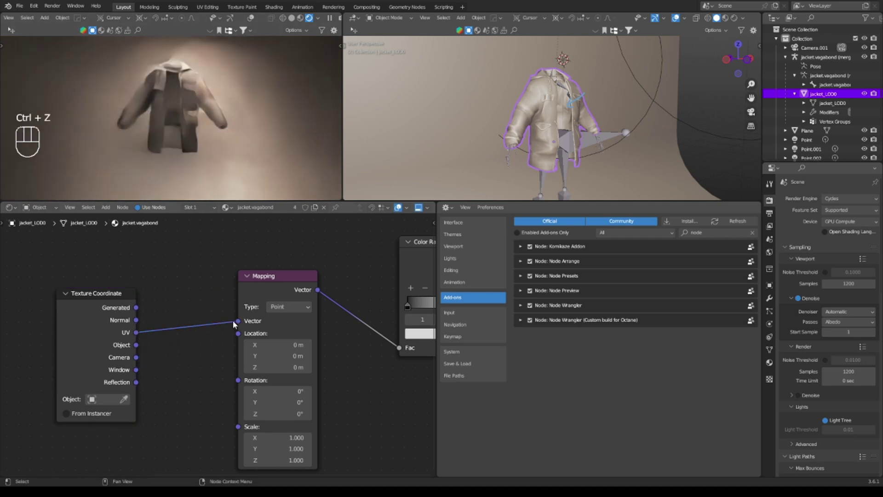
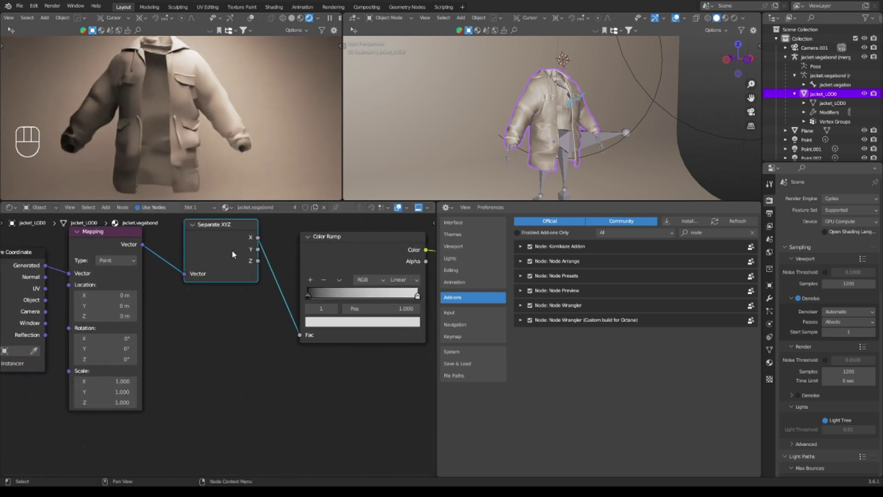
Add a Separate XYZ after Mapping and drive the Color Ramp Fac from its Z channel
middle_click(227, 249)
click(223, 264)
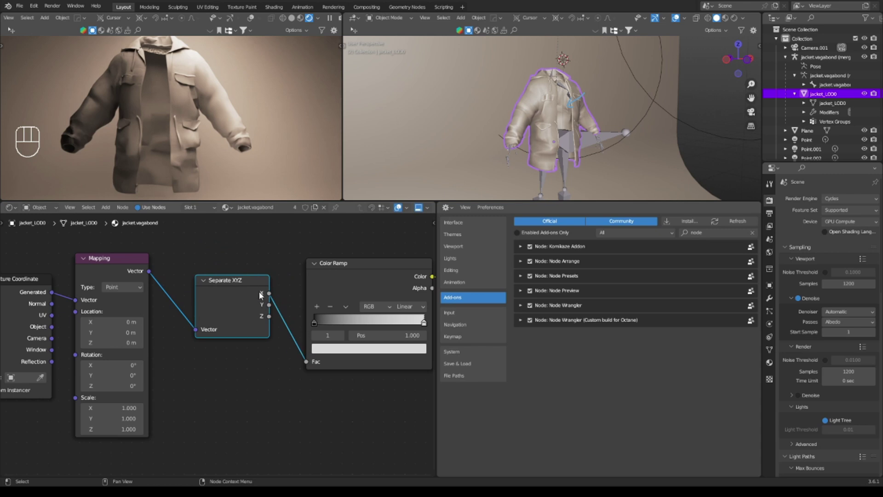
middle_click(197, 279)
drag(214, 277, 260, 352)
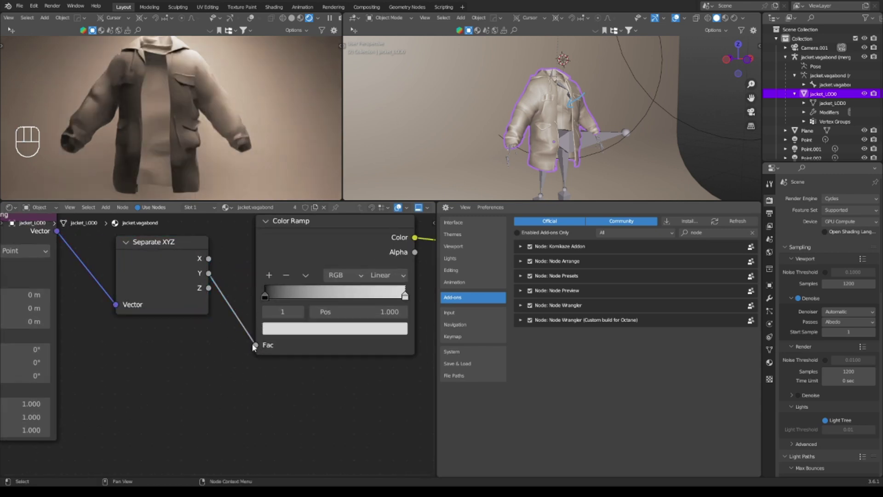
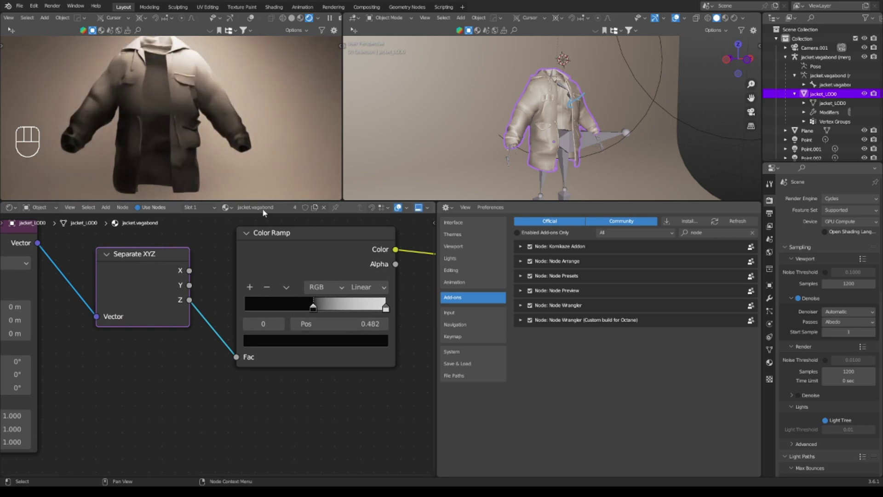
Move the ramp's black stop to 0.482 and bring up a stop's colour picker
click(185, 89)
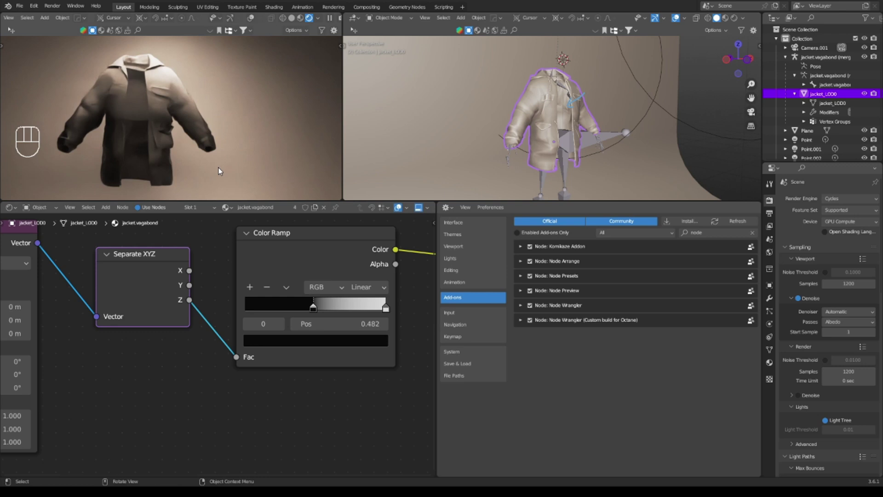
drag(363, 339, 401, 205)
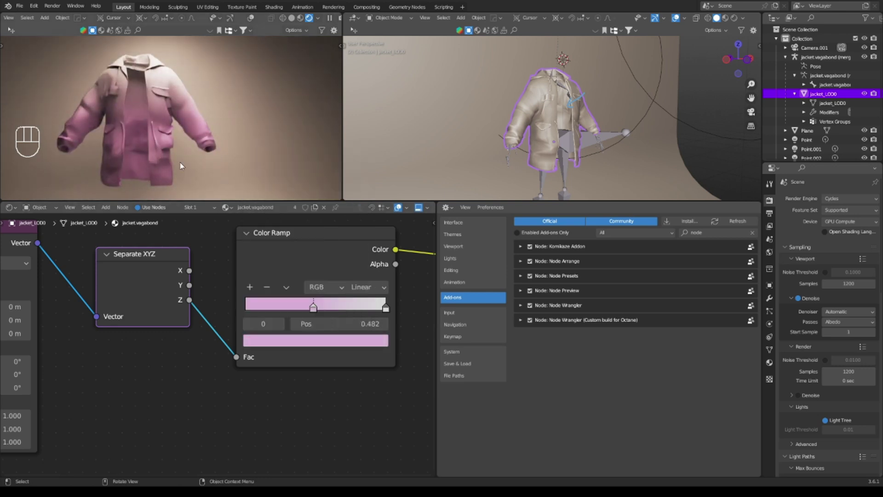
click(195, 150)
click(374, 340)
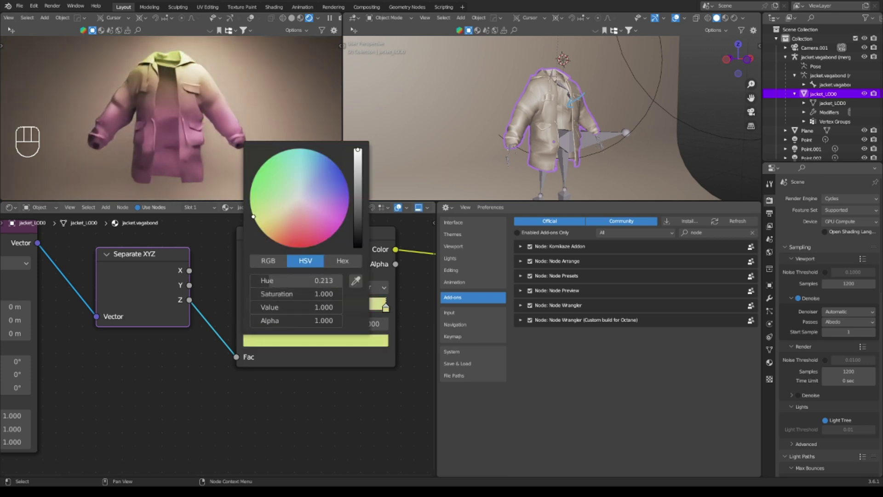
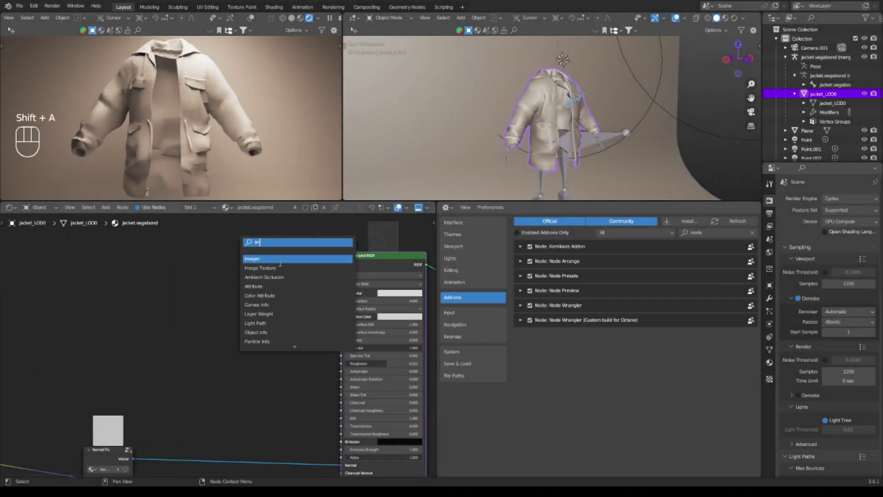
Add a new Image Texture node feeding the Principled BSDF Base Color
drag(282, 286, 343, 295)
click(288, 286)
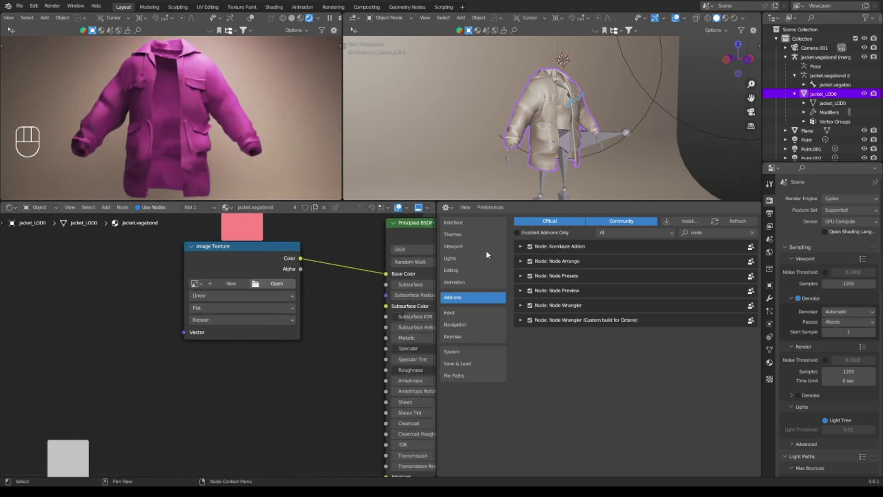
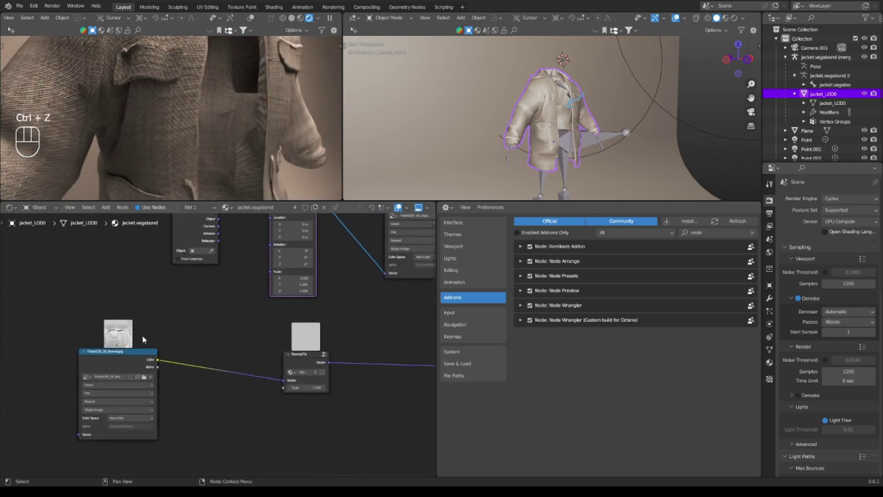
Arrange the fabric normal Image Texture and Normal Map nodes feeding the BSDF Normal
click(128, 358)
key(g)
middle_click(287, 331)
click(167, 235)
key(g)
middle_click(213, 289)
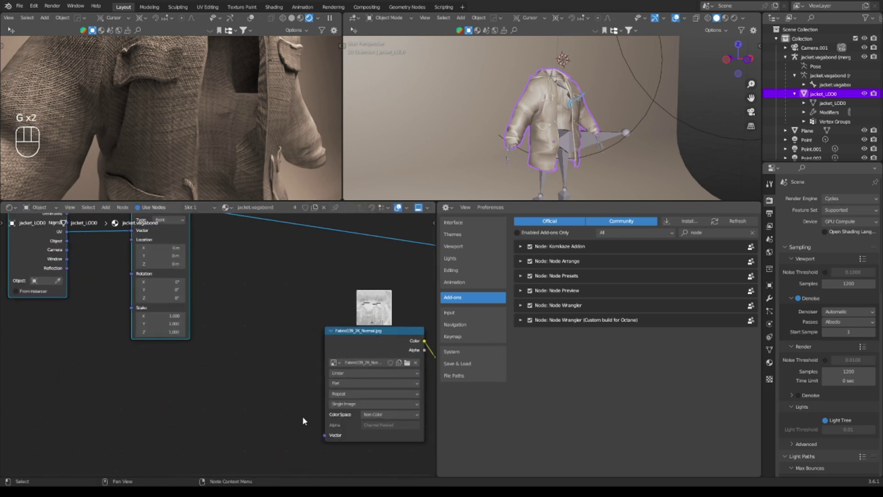
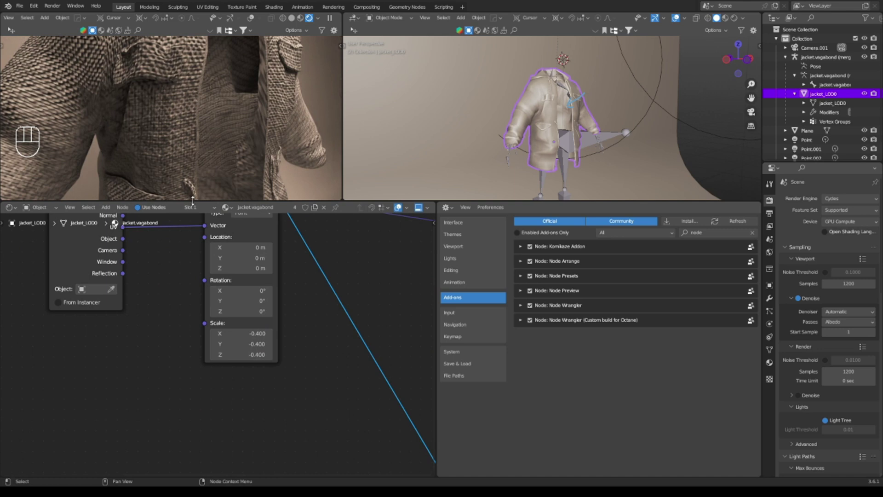
Return the Mapping node's scale to 1.000 for the fabric texture
drag(200, 162, 206, 164)
key(ctrl+z)
drag(195, 162, 177, 145)
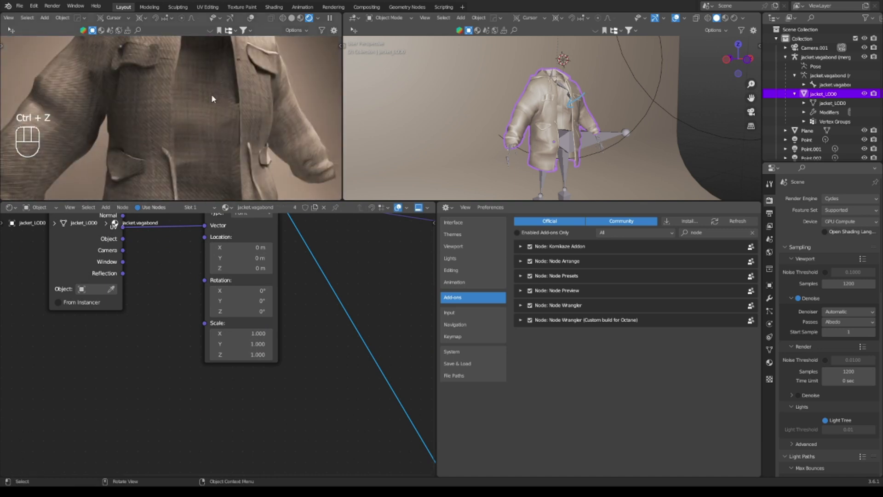
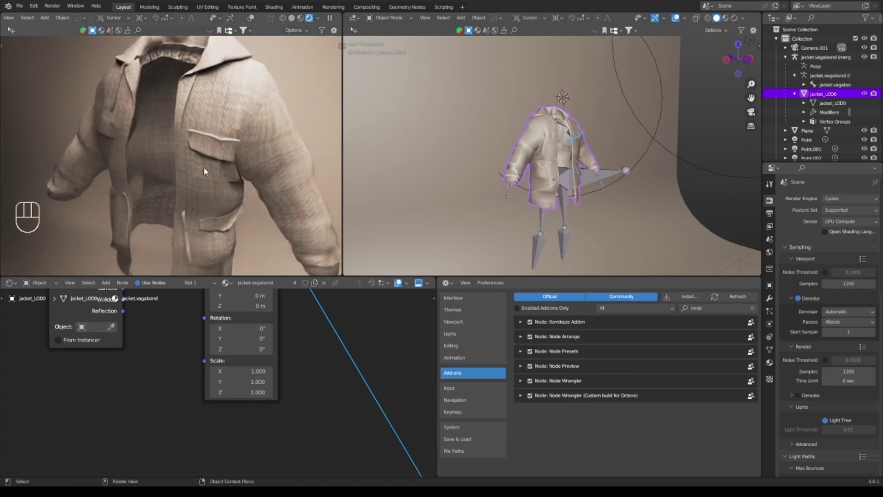
Frame the jacket from farther out and pick the Annotate tool
drag(269, 147, 320, 138)
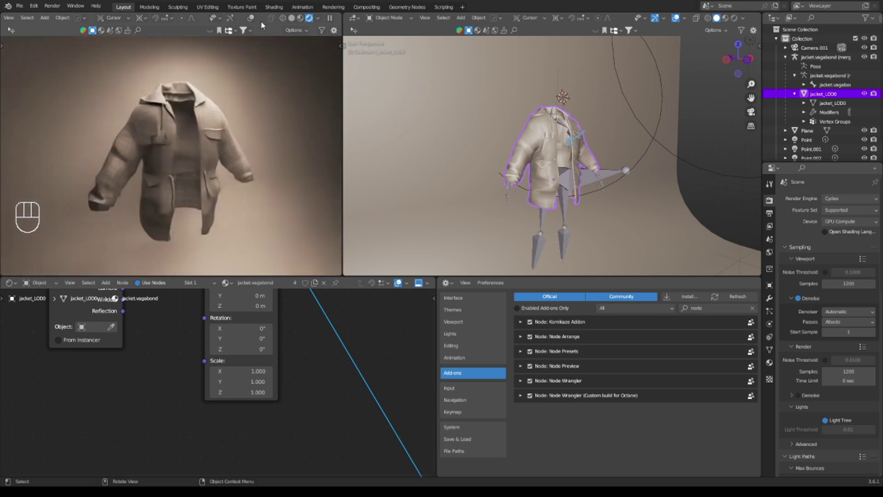
click(252, 21)
key(t)
click(17, 143)
click(18, 149)
click(15, 166)
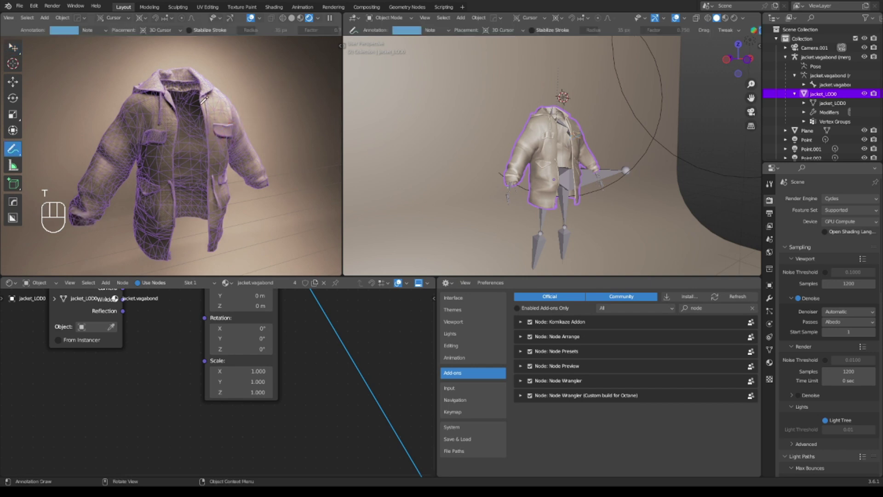
Sketch blue annotation strokes and arrows over the jacket front, sleeve and chest
click(15, 165)
click(15, 166)
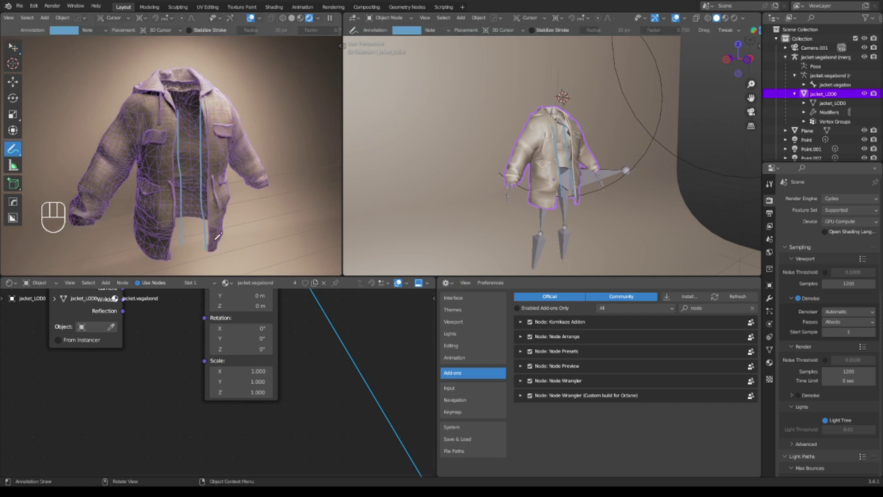
click(14, 166)
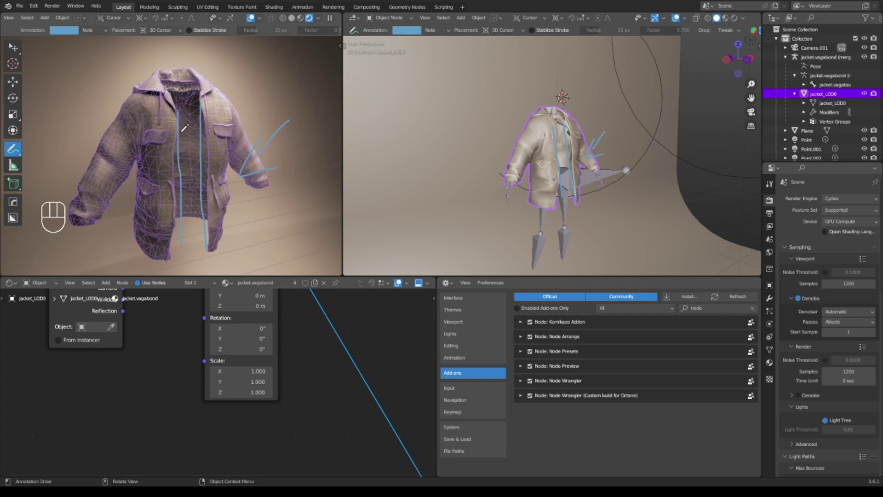
click(15, 166)
click(14, 165)
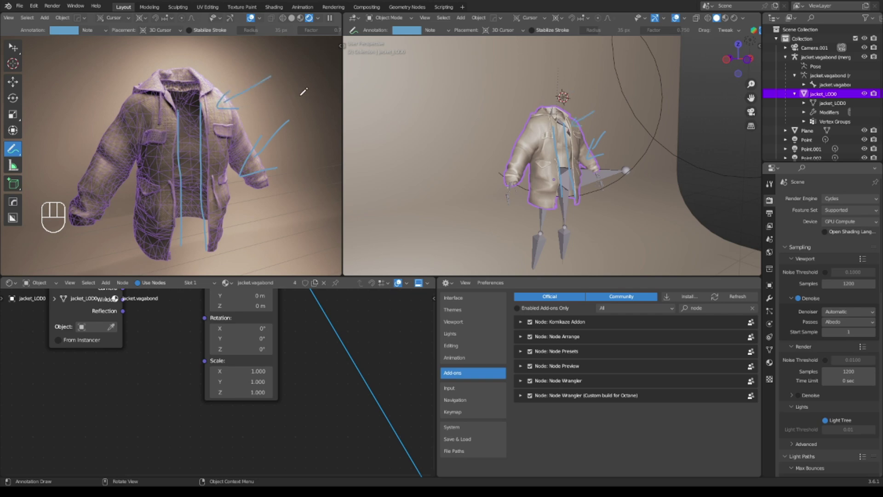
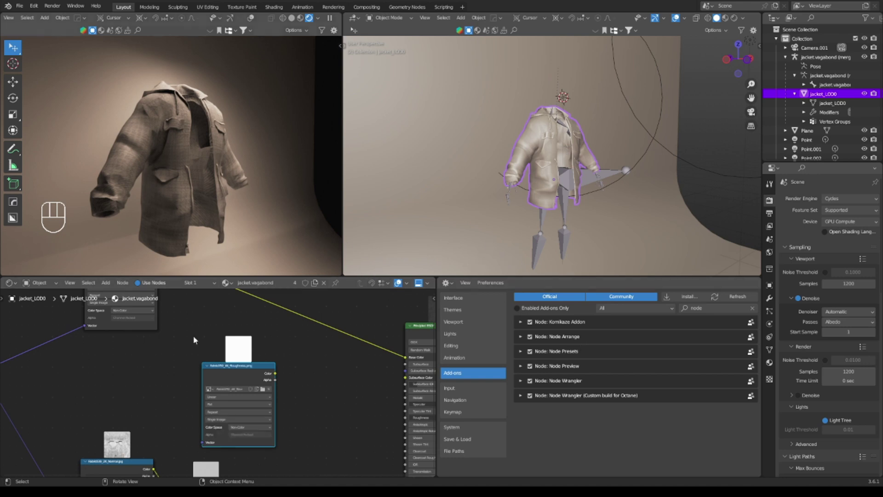
Connect the fabric roughness image's Color output into the Principled BSDF Roughness
middle_click(402, 280)
click(401, 279)
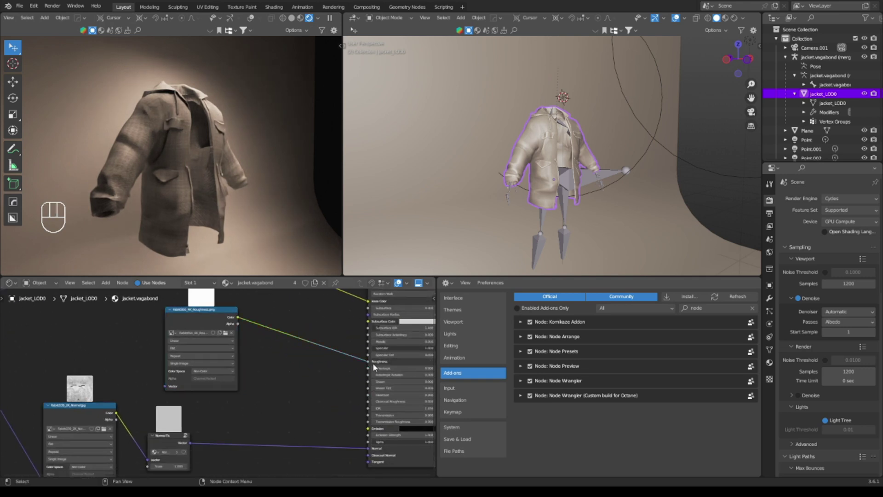
drag(401, 279, 172, 198)
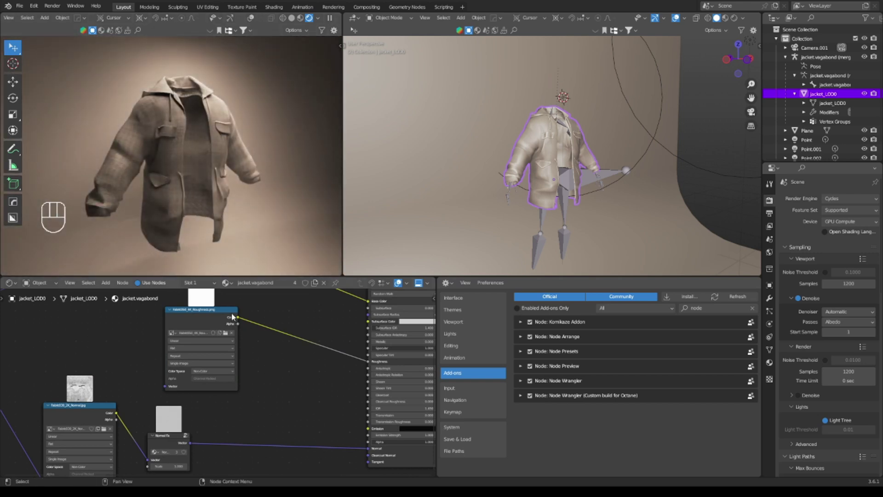
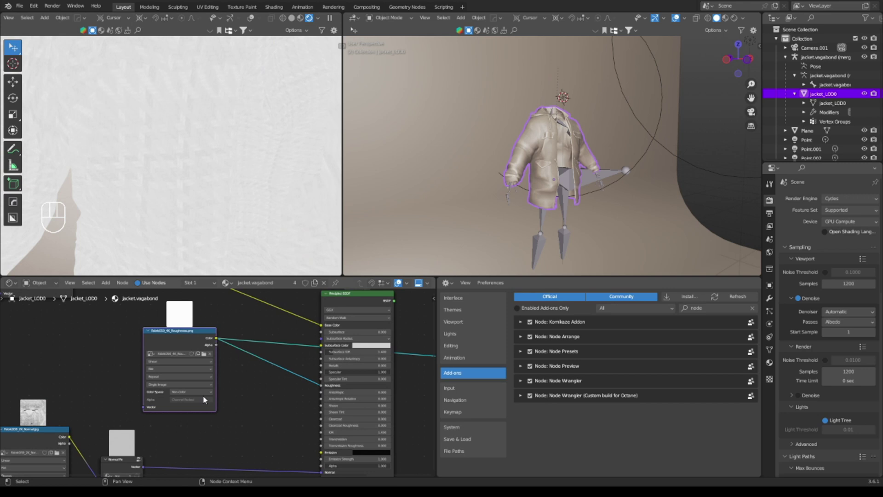
Insert a Color Ramp between the roughness image and Roughness, shifting its black stop for contrast
key(g)
click(344, 307)
key(shift+a)
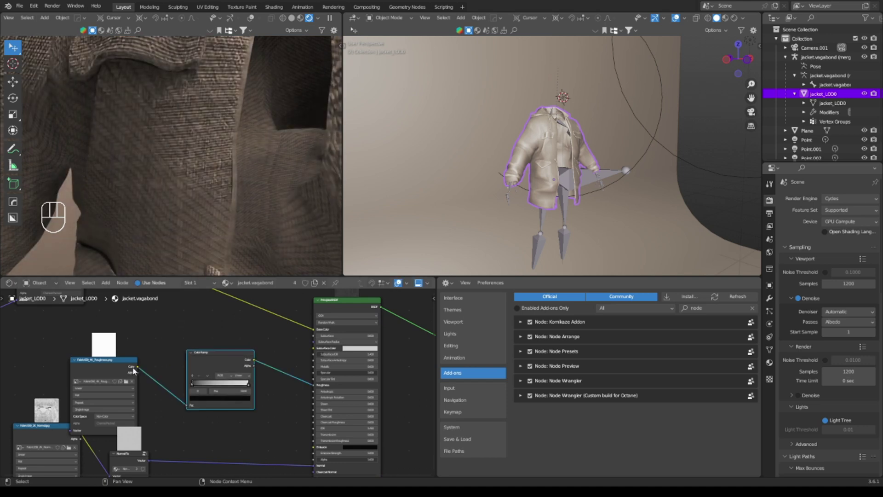
drag(105, 359, 108, 327)
click(218, 359)
click(102, 368)
click(228, 359)
click(207, 354)
drag(204, 361, 260, 367)
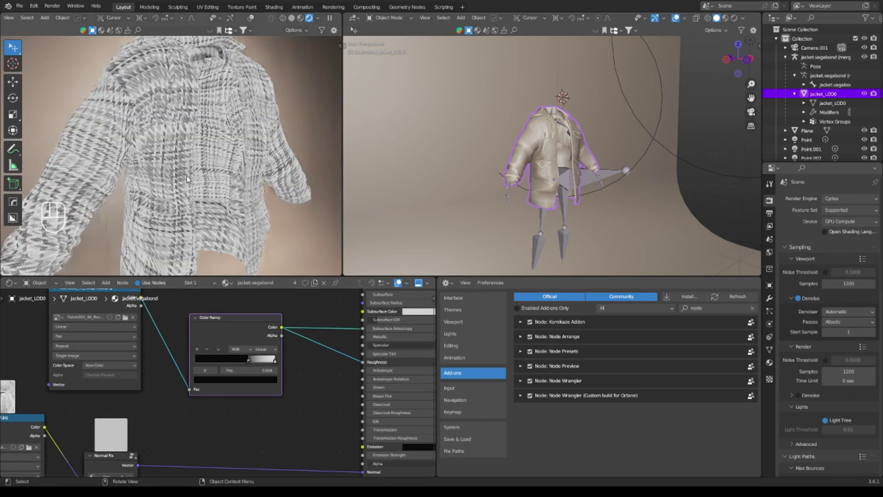
Tighten the ramp's white stop so the stops sit near 0.12 and 0.80 for a coarser weave
drag(199, 176, 205, 186)
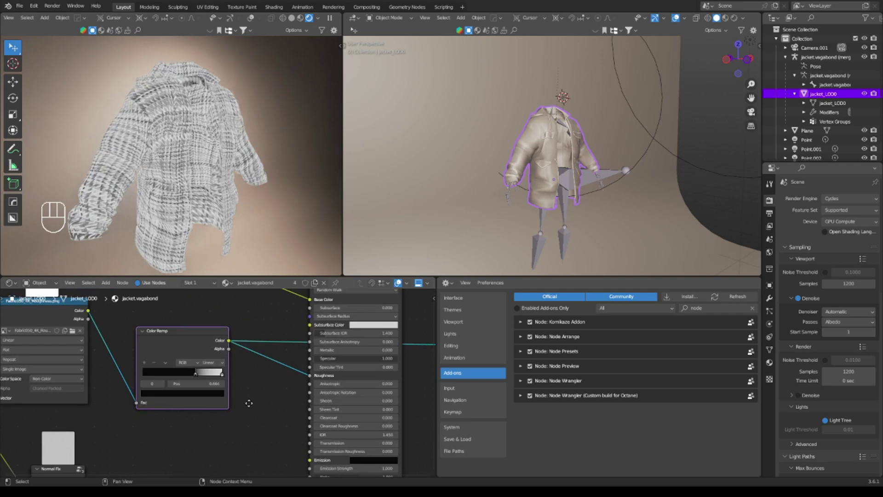
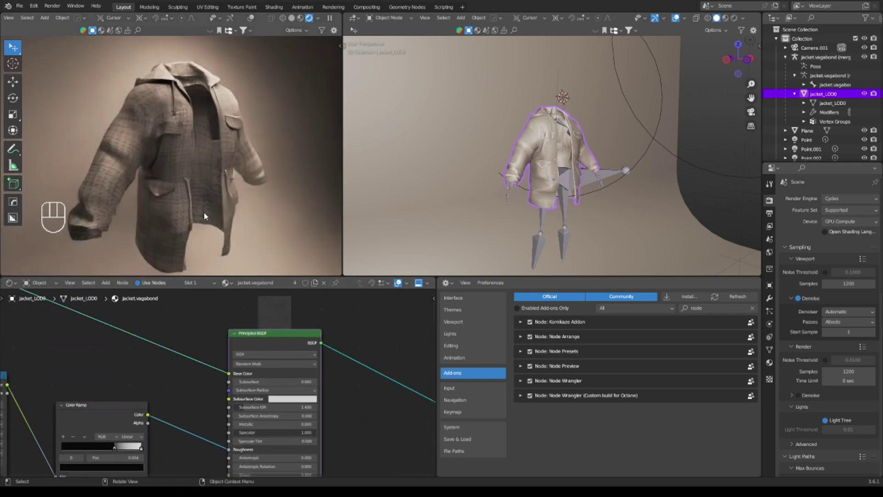
drag(214, 211, 269, 223)
middle_click(218, 216)
middle_click(235, 240)
middle_click(187, 356)
drag(224, 435, 172, 432)
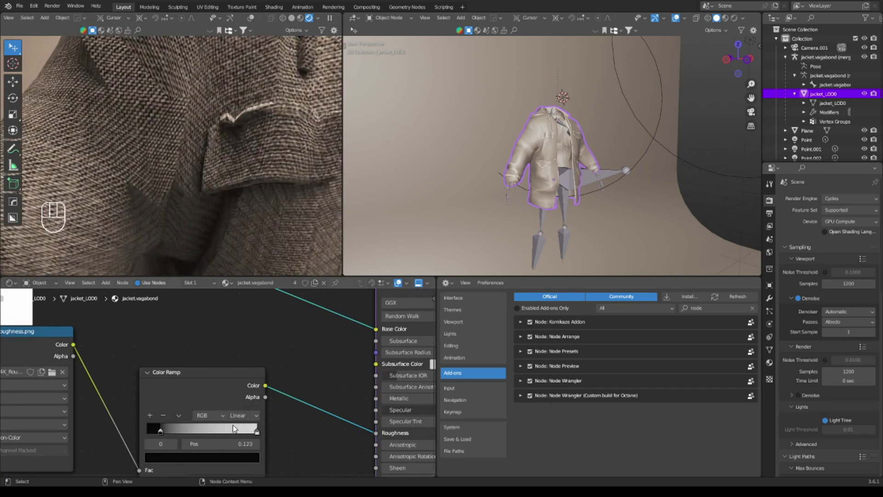
drag(253, 430, 231, 430)
click(209, 393)
drag(234, 418, 255, 428)
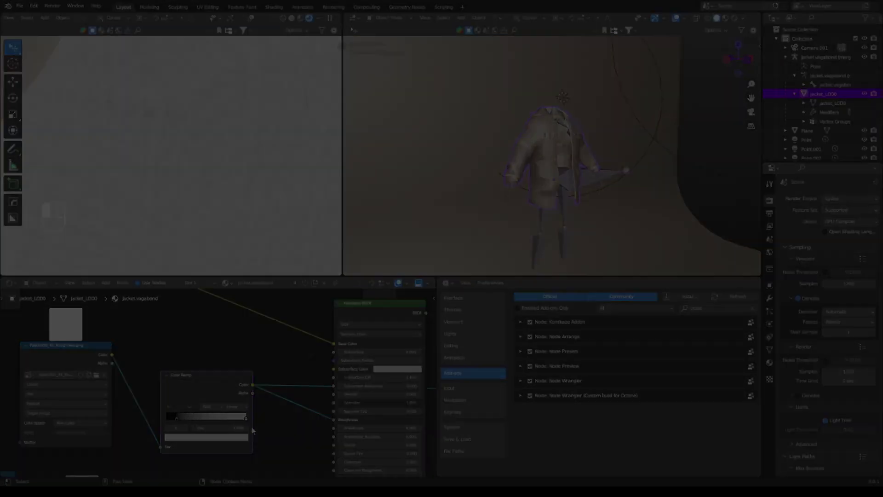
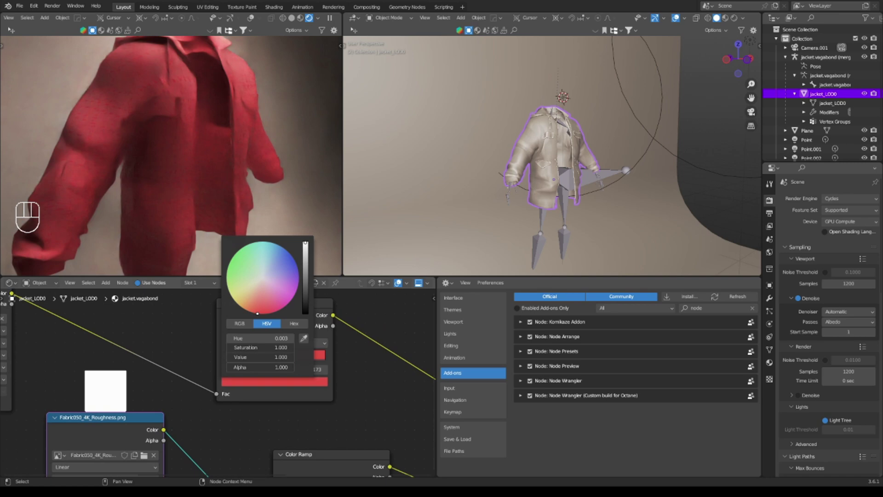
Retune the roughness ramp stops, sliding the right stop along for a more matte sheen
drag(141, 142, 174, 185)
drag(175, 186, 189, 205)
drag(189, 202, 177, 163)
drag(205, 179, 184, 141)
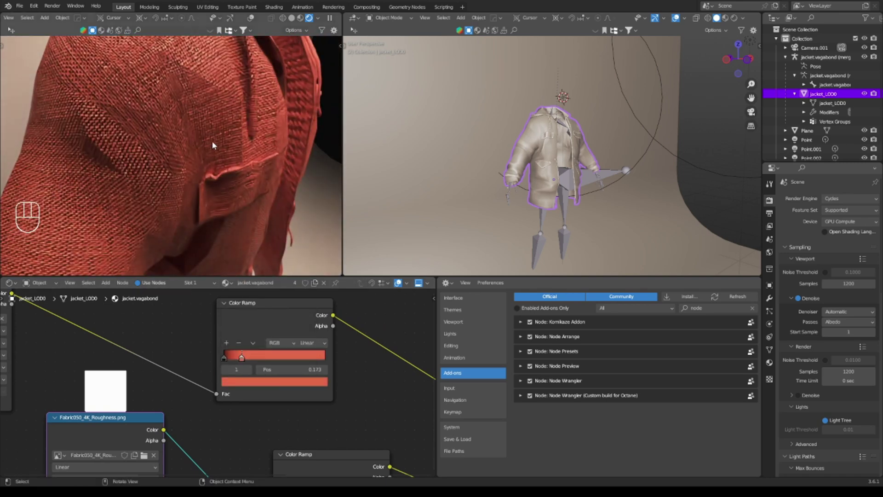
middle_click(225, 171)
drag(220, 176, 204, 156)
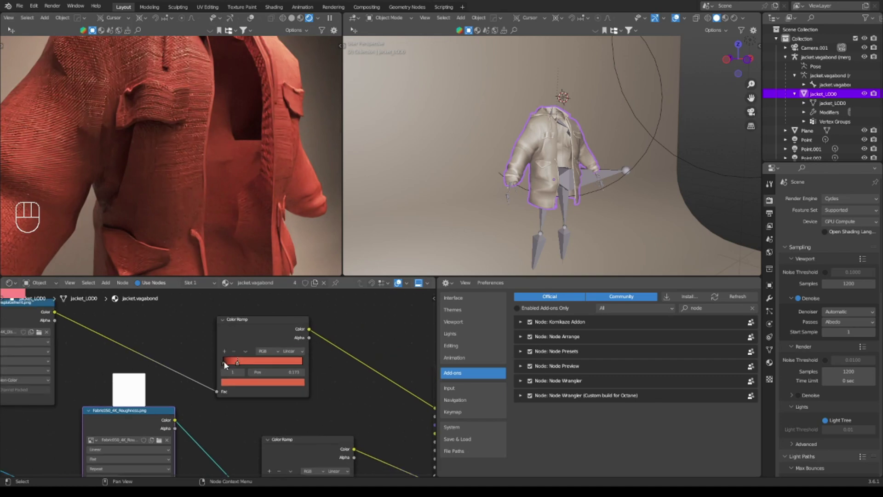
drag(233, 367, 280, 368)
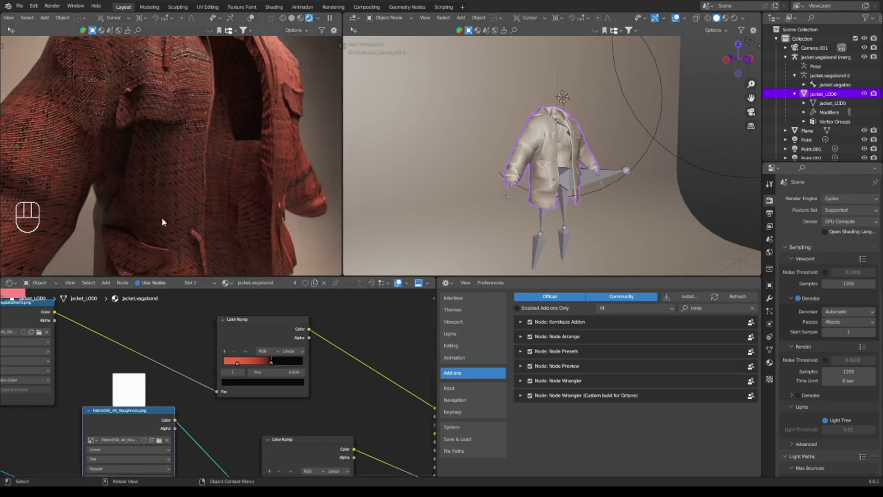
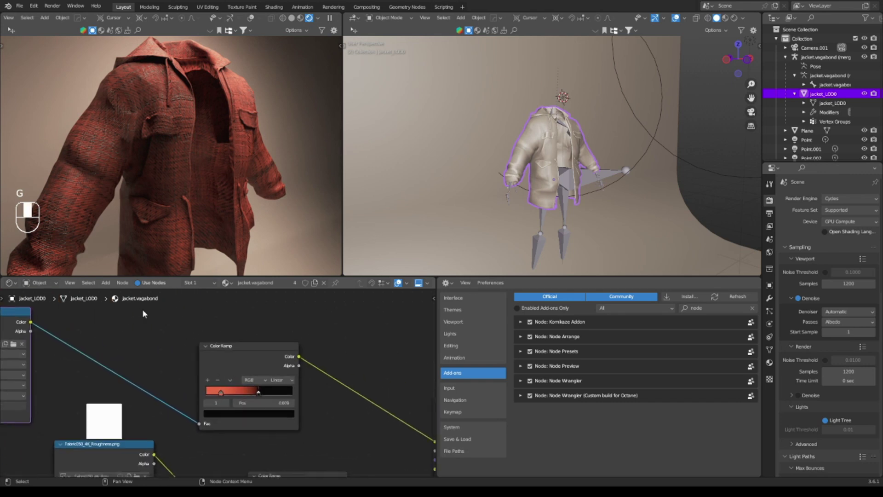
Zoom the node editor out to view the whole jacket shader tree
click(239, 344)
drag(260, 382, 265, 388)
drag(220, 381, 207, 391)
click(270, 410)
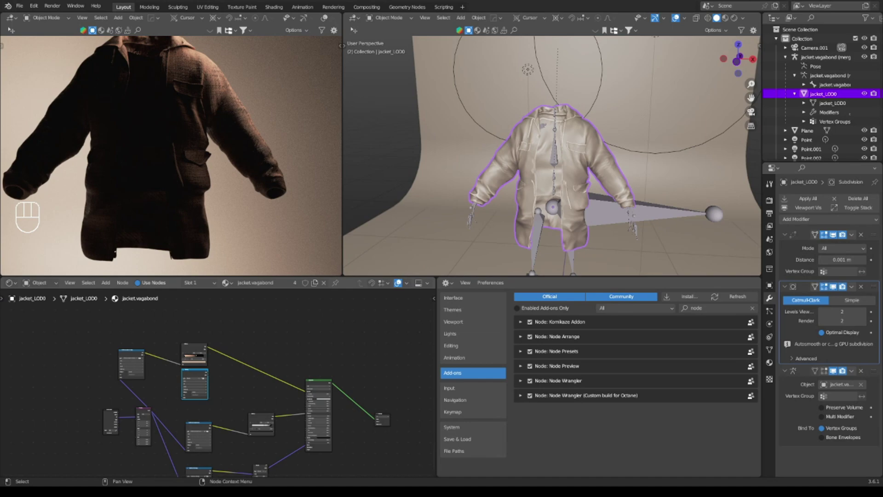
Select the Point light in the Outliner and move it to relight the jacket
click(592, 109)
middle_click(558, 113)
click(587, 92)
click(598, 49)
key(g)
key(g)
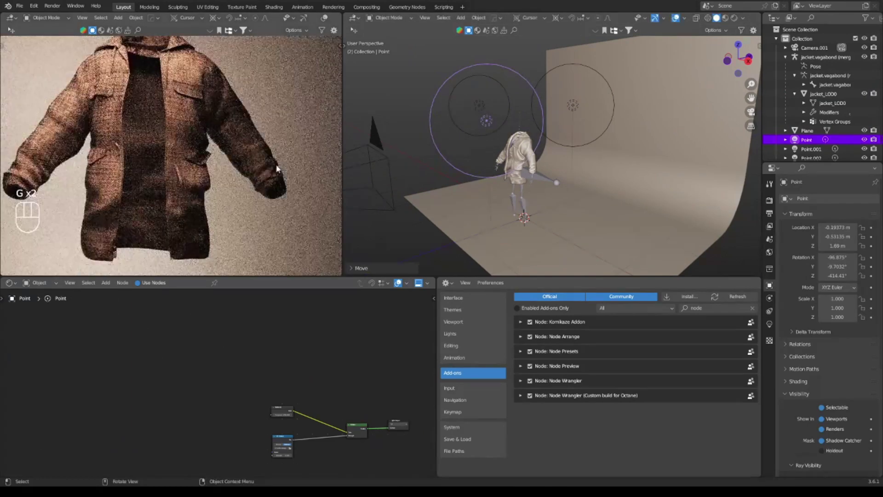
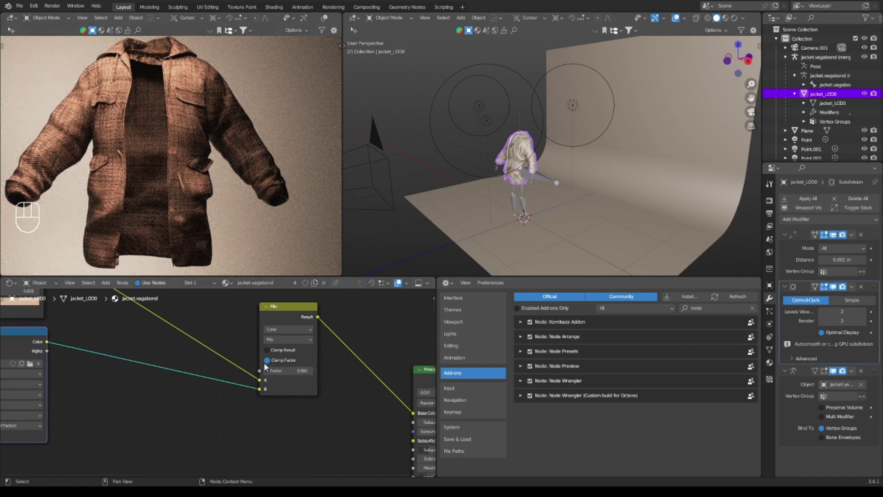
Set the base-colour mix to Multiply at factor 0.5 after trying Color Burn and Color Dodge
click(280, 374)
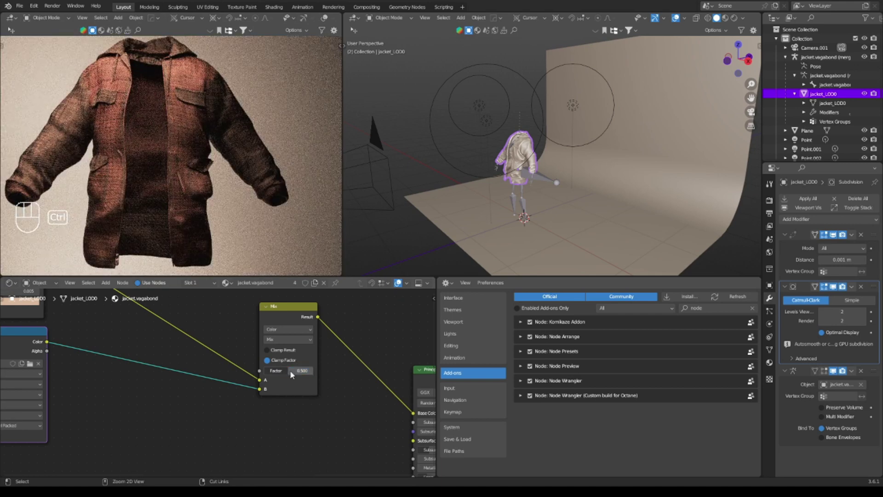
drag(300, 342, 290, 314)
drag(299, 342, 295, 312)
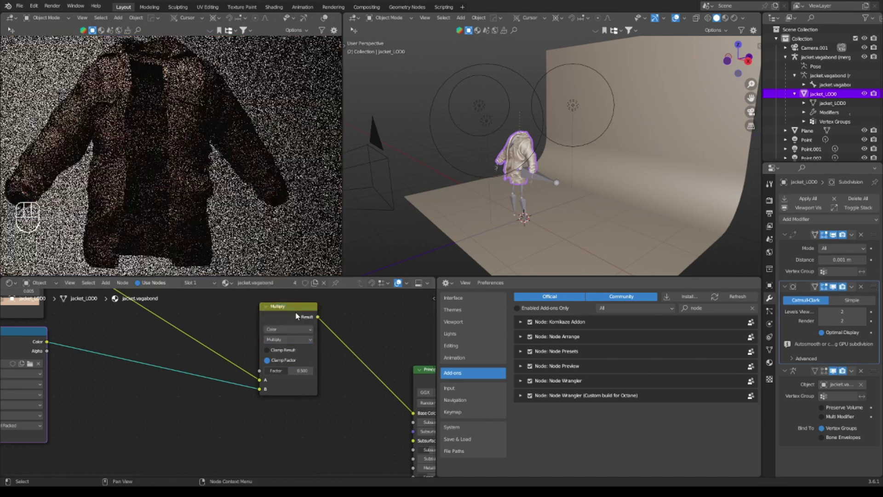
drag(304, 340, 295, 291)
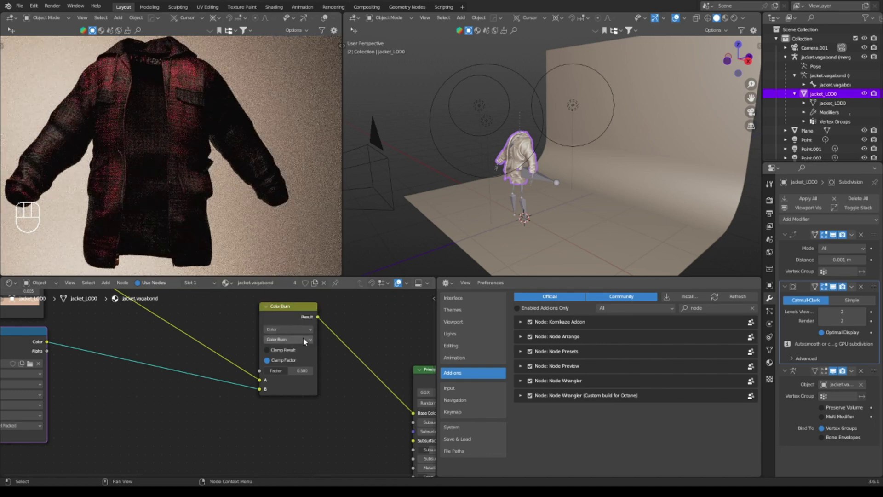
drag(307, 342, 297, 270)
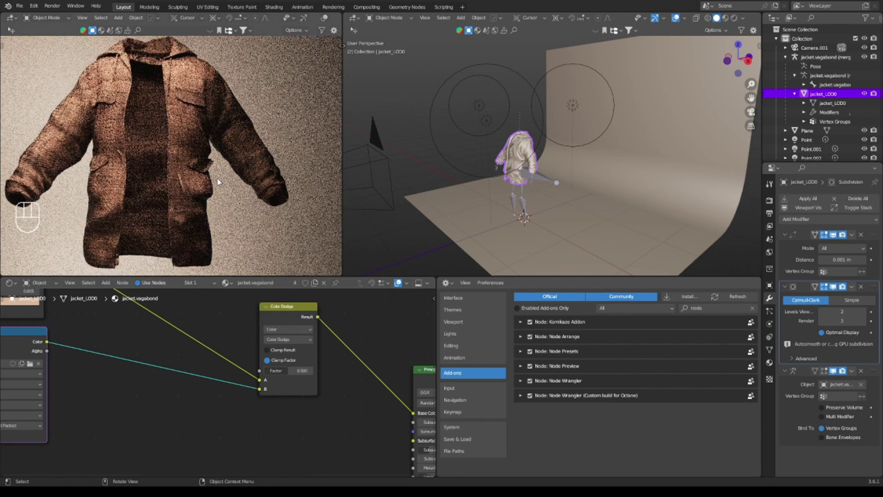
drag(301, 342, 286, 309)
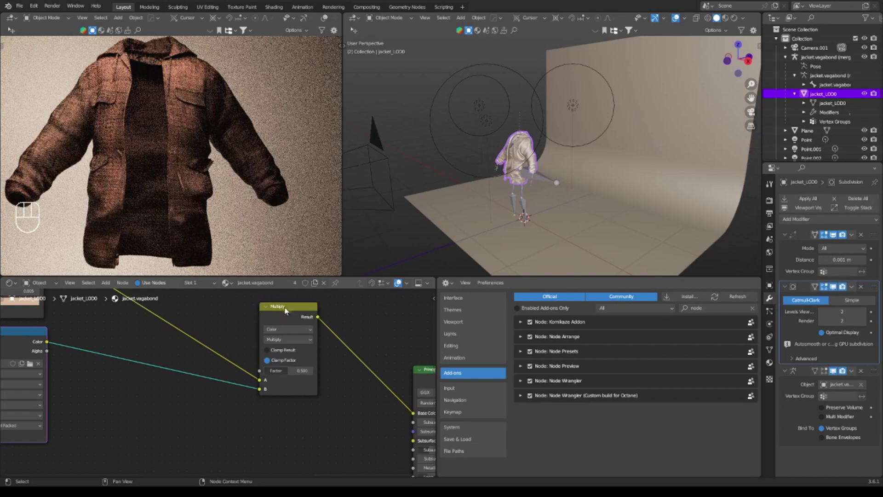
Try the Multiply mix at full factor, inspect the jacket, then return the factor to 0.5
drag(300, 374, 317, 370)
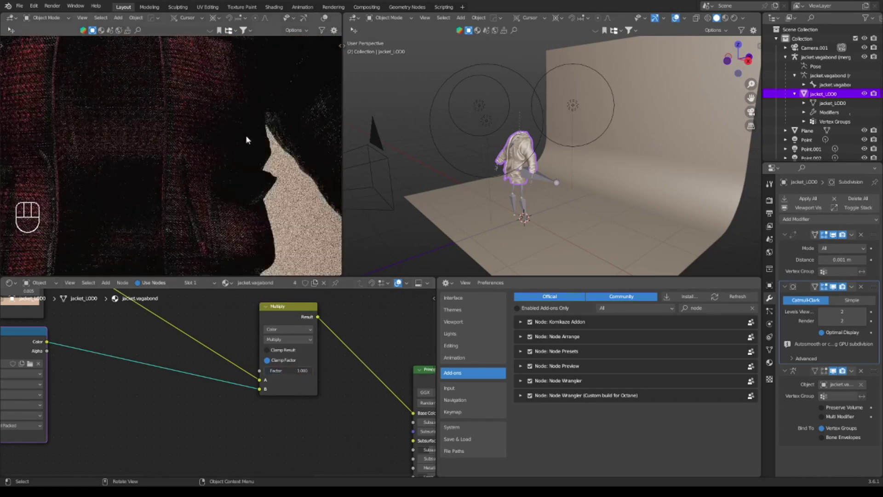
drag(247, 139, 223, 216)
click(187, 177)
click(204, 168)
drag(205, 165, 218, 185)
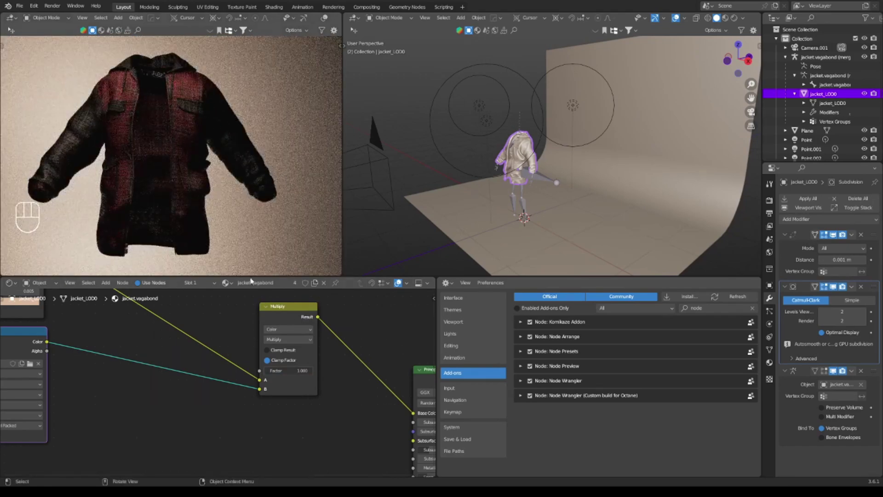
drag(313, 371, 312, 373)
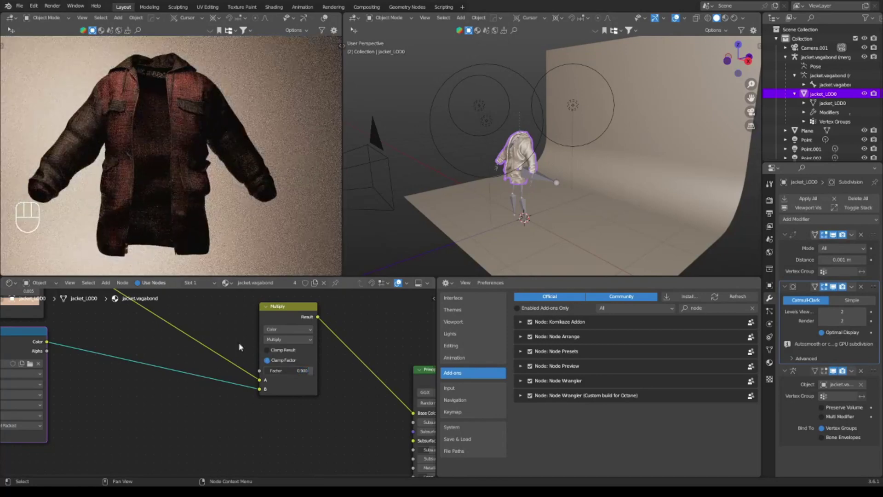
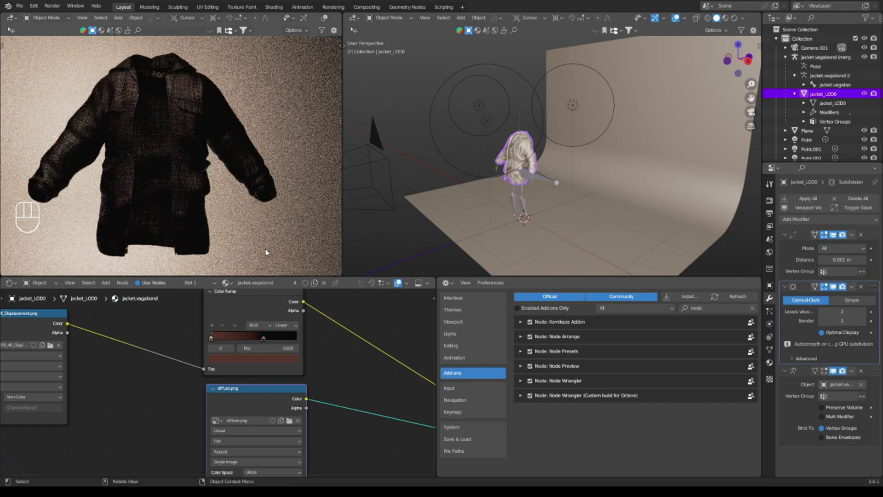
Colour the ramp stop red and slide the second stop near 0.54 for a darker red fabric
click(260, 365)
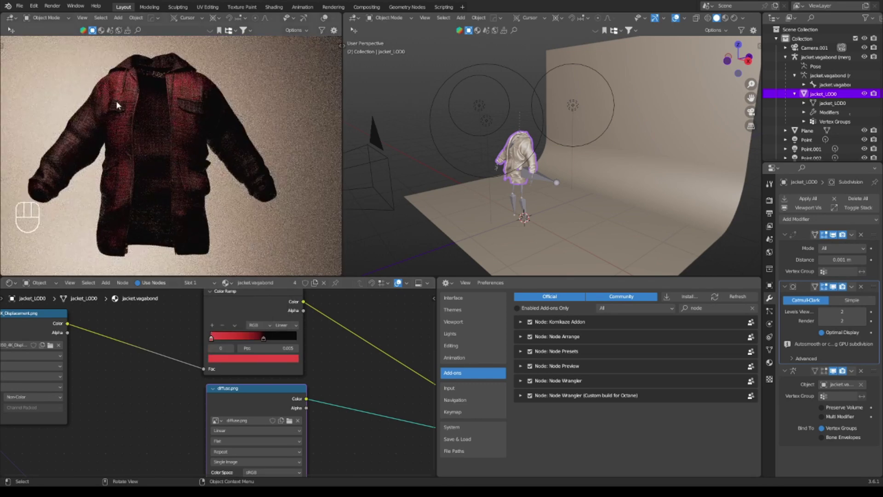
middle_click(266, 380)
drag(204, 306, 216, 313)
drag(248, 307, 243, 320)
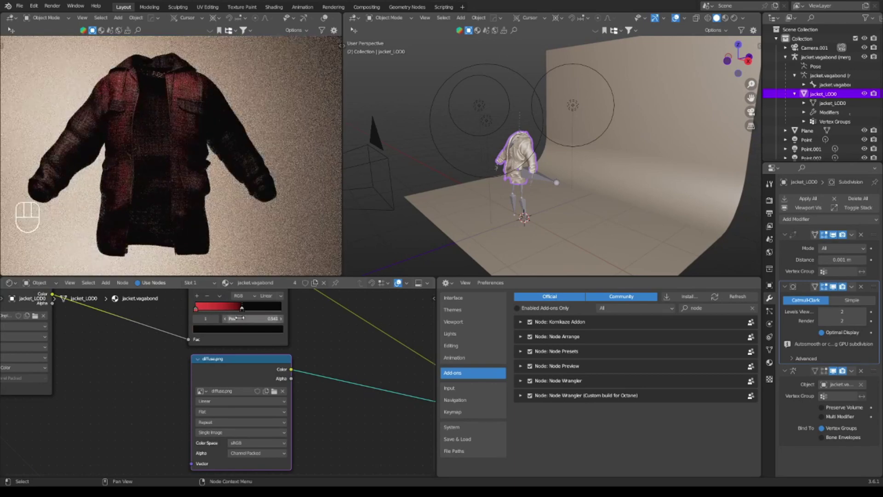
middle_click(319, 408)
click(228, 333)
key(g)
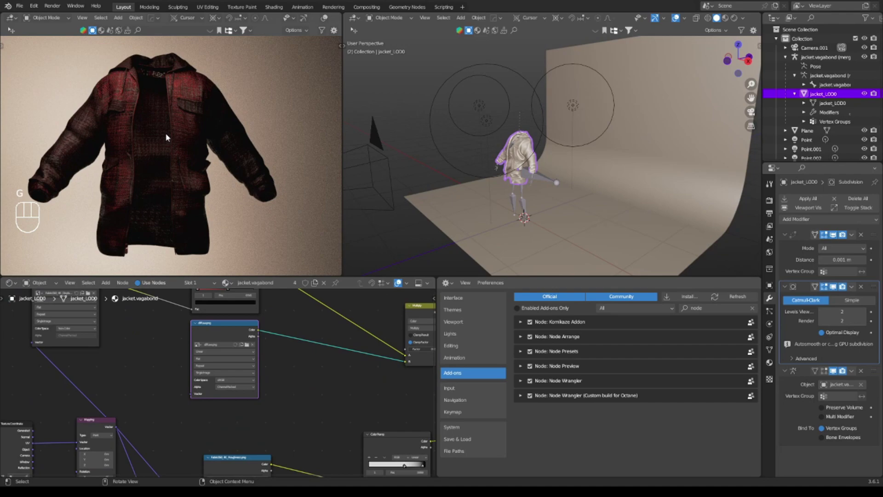
Zoom out and orbit the node tree and viewport to review the red jacket
drag(182, 144, 108, 159)
key(KP_Decimal)
drag(242, 163, 115, 156)
drag(134, 127, 260, 134)
middle_click(205, 137)
drag(242, 127, 269, 129)
click(241, 152)
double_click(252, 148)
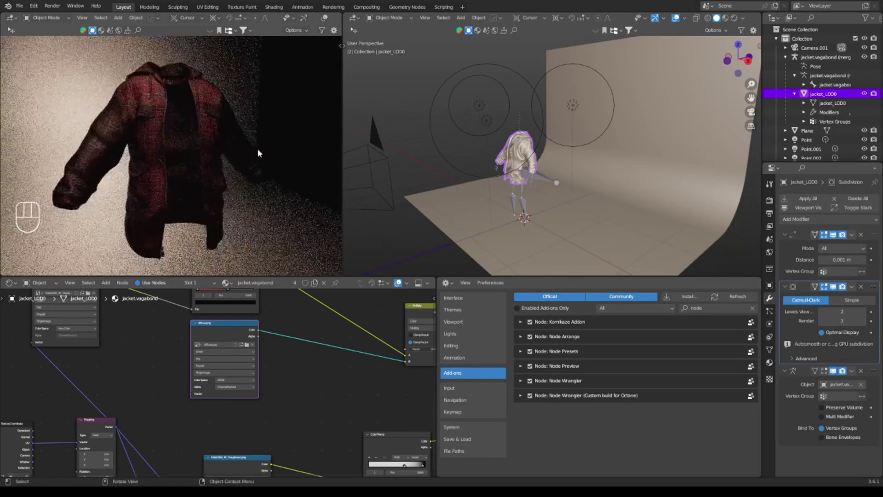
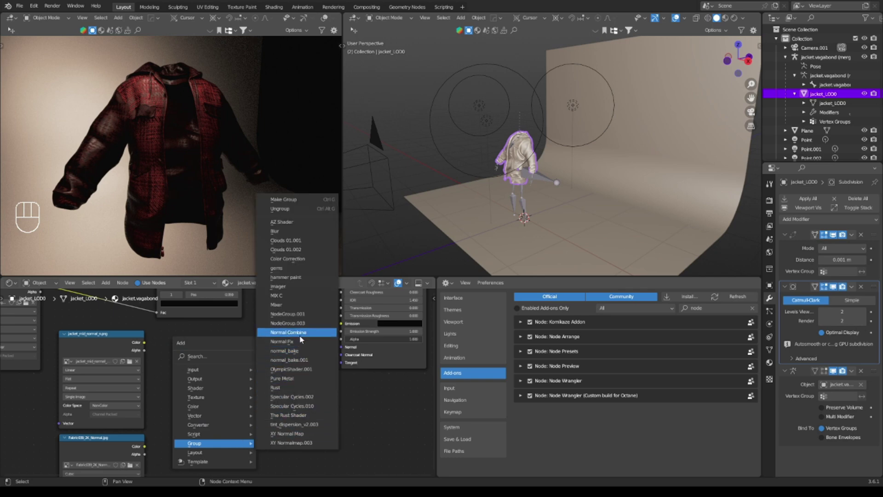
Link the jacket and fabric normal maps into Normal Combine and its output into BSDF Normal
drag(232, 389, 153, 360)
drag(145, 449, 285, 383)
drag(282, 369, 345, 349)
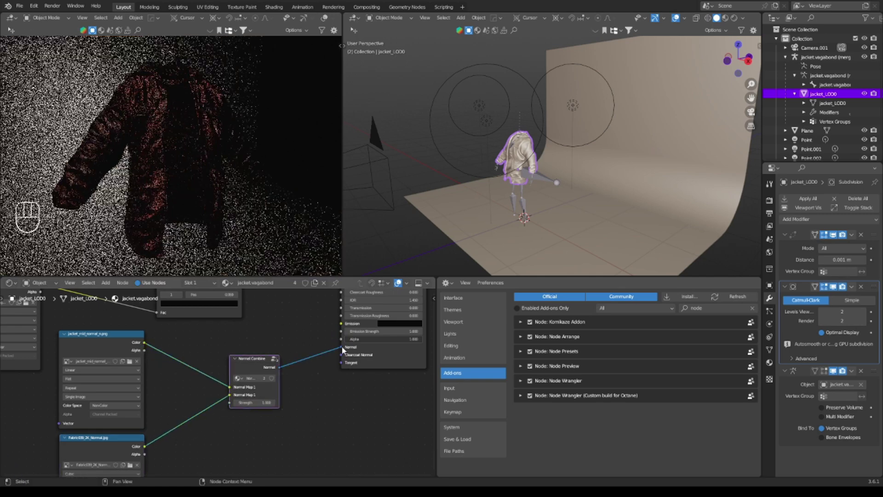
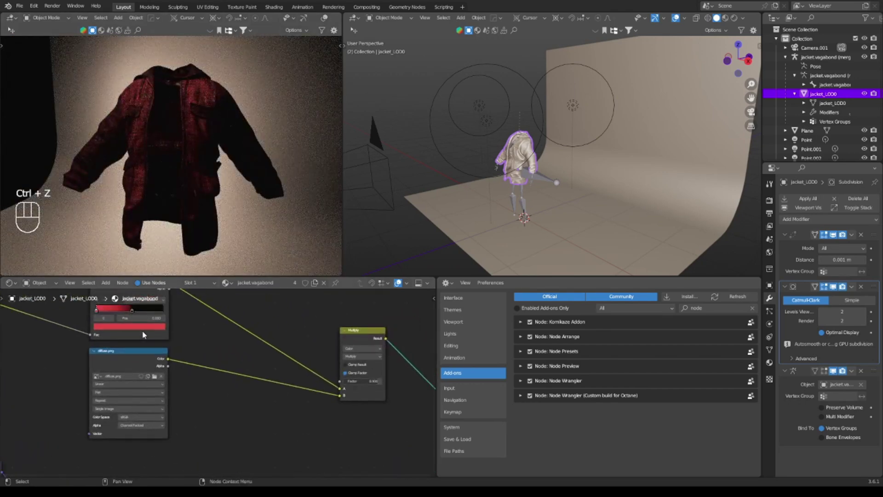
Try a Color Ramp between diffuse.png and the Multiply mix, moving its black stop
click(151, 325)
click(179, 326)
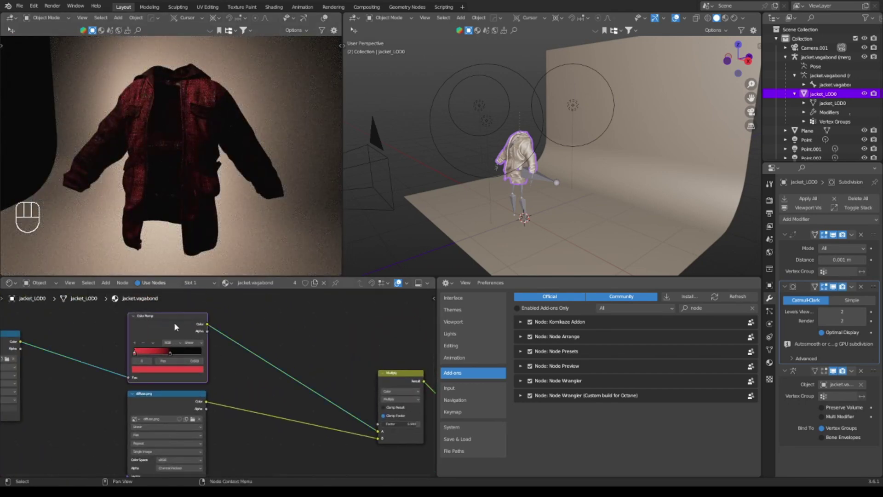
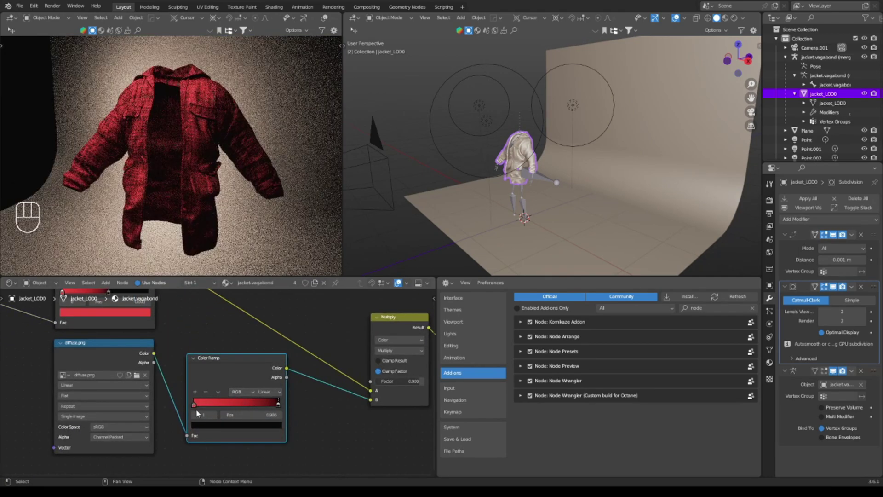
drag(205, 407, 263, 409)
drag(279, 407, 218, 403)
click(259, 407)
drag(257, 406, 191, 404)
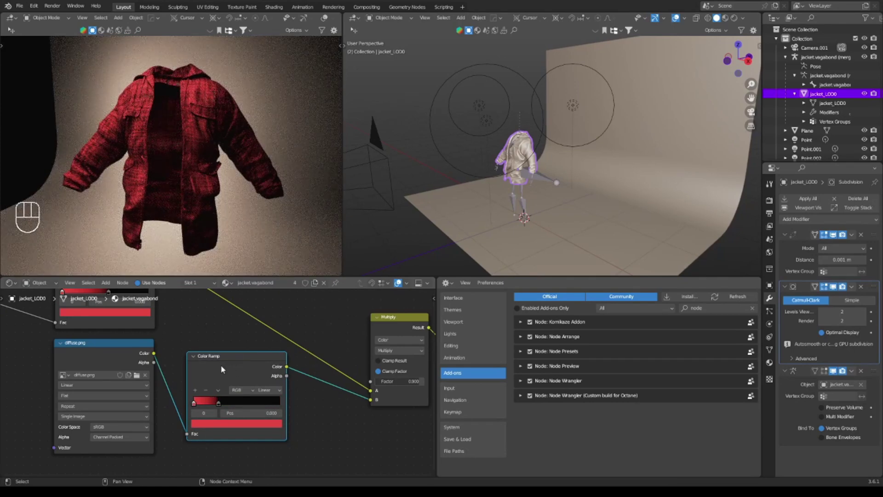
Delete the extra ramp, reconnect the diffuse texture and add a Hue/Saturation/Value node instead
click(226, 367)
key(x)
drag(155, 355, 372, 401)
key(shift+a)
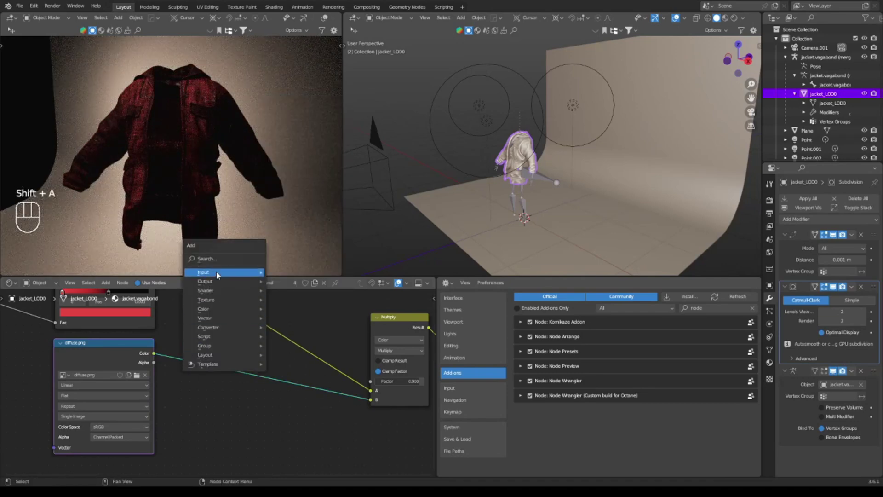
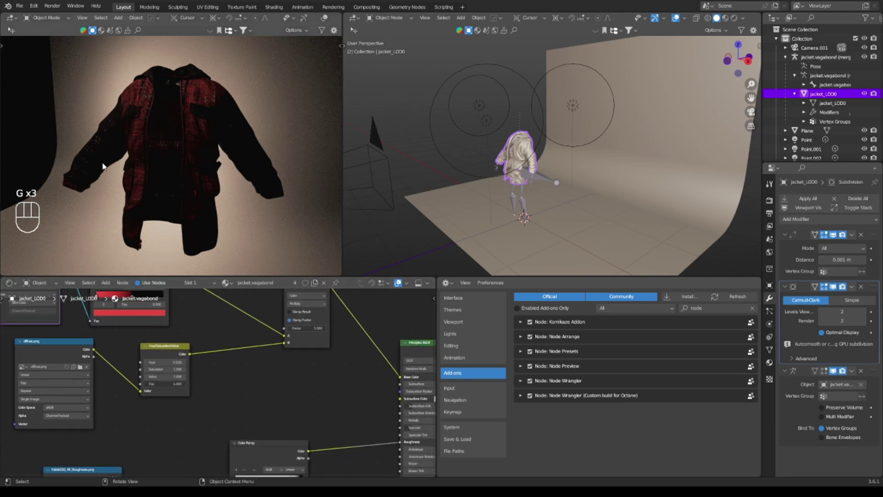
Orbit the scene to the lights and reposition the Point.002 light
drag(110, 168, 170, 165)
drag(175, 176, 186, 191)
drag(177, 191, 92, 204)
drag(165, 157, 83, 158)
drag(122, 154, 258, 157)
middle_click(201, 153)
drag(210, 169, 239, 203)
drag(223, 194, 208, 167)
drag(198, 174, 172, 134)
middle_click(211, 166)
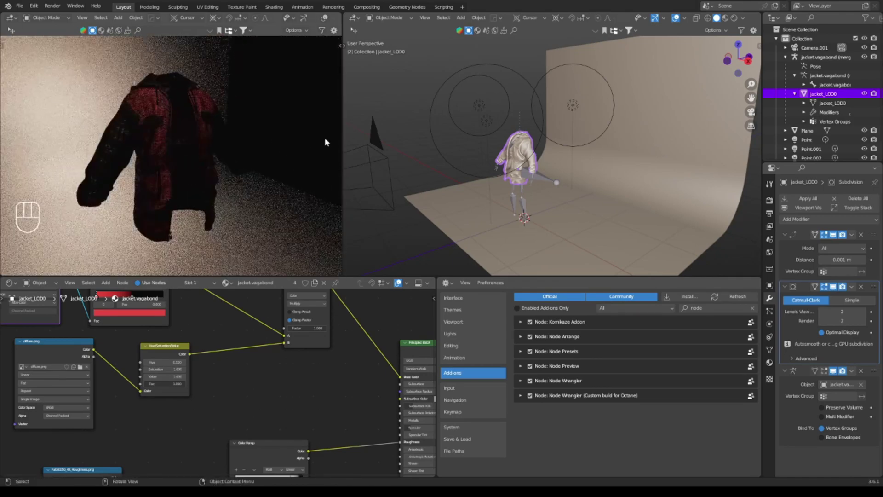